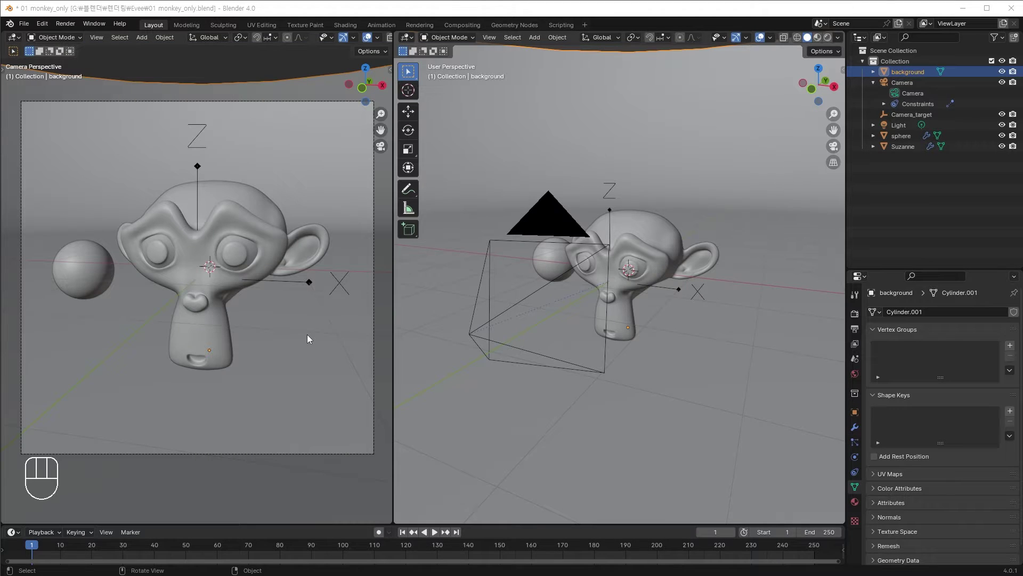
# Switch the camera viewport to material preview and bring up the shading mode pie.
pyautogui.click(311, 340)
pyautogui.press('z')
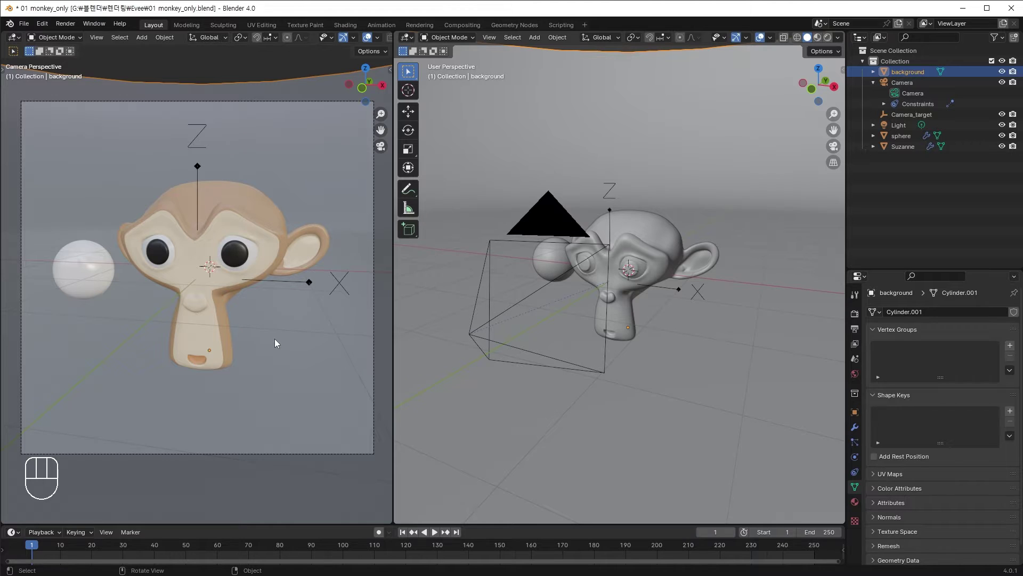
pyautogui.press('z')
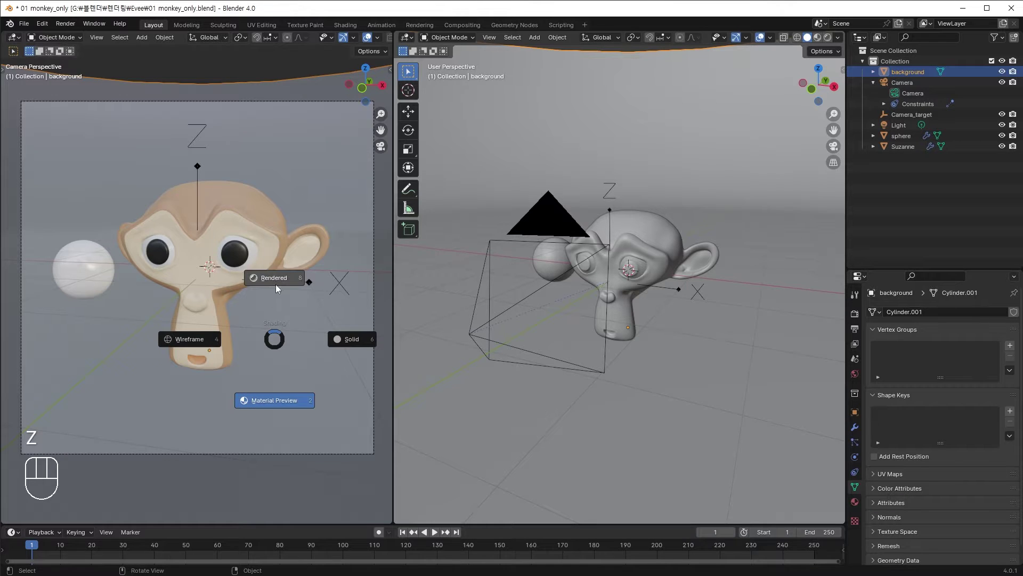
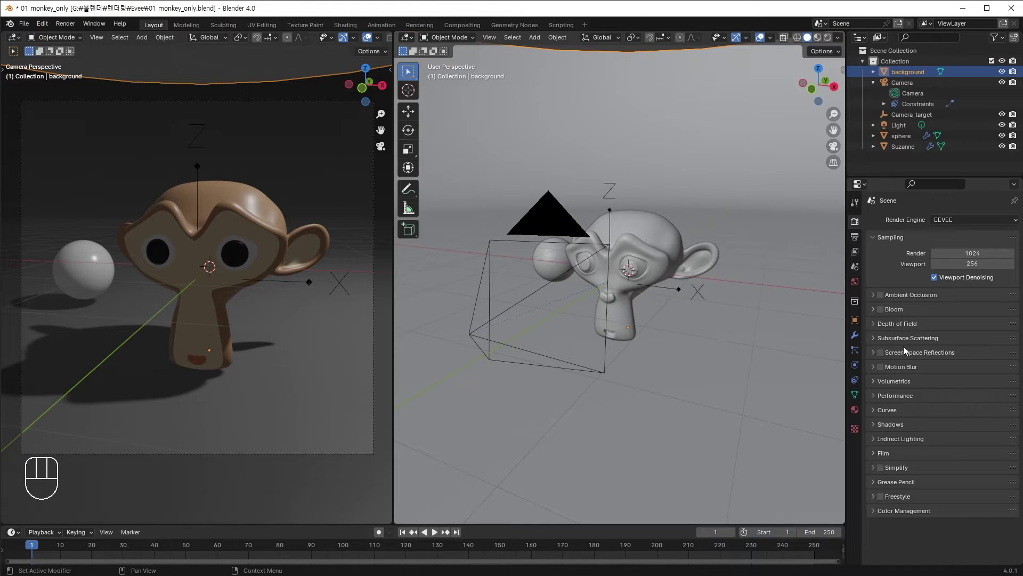
# Show the EEVEE render settings and orbit in close onto the curved background backdrop.
pyautogui.click(891, 184)
pyautogui.click(904, 77)
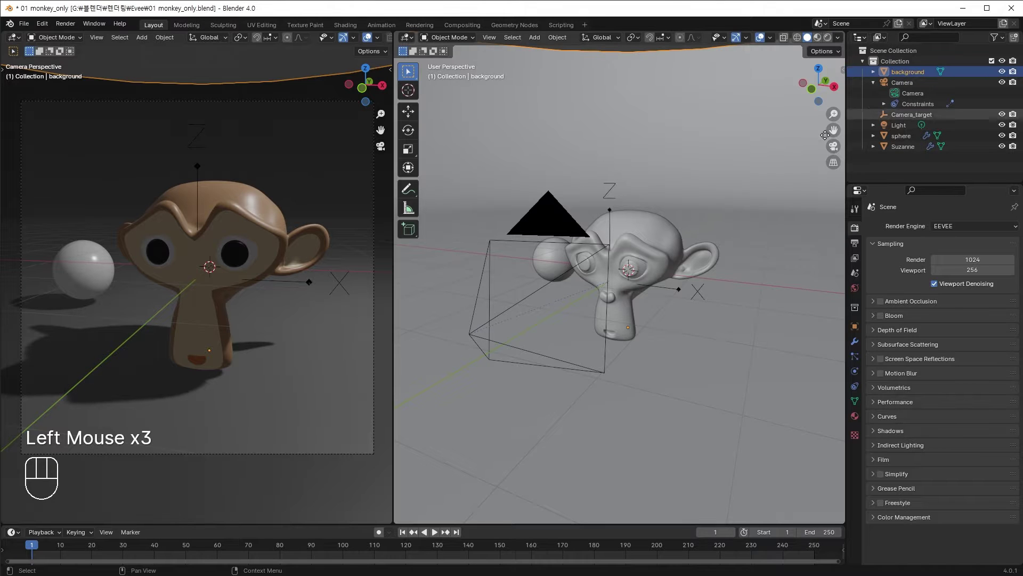
pyautogui.scroll(-3)
pyautogui.moveTo(710, 218); pyautogui.dragTo(656, 233)
pyautogui.scroll(-3)
pyautogui.moveTo(662, 222); pyautogui.dragTo(682, 214)
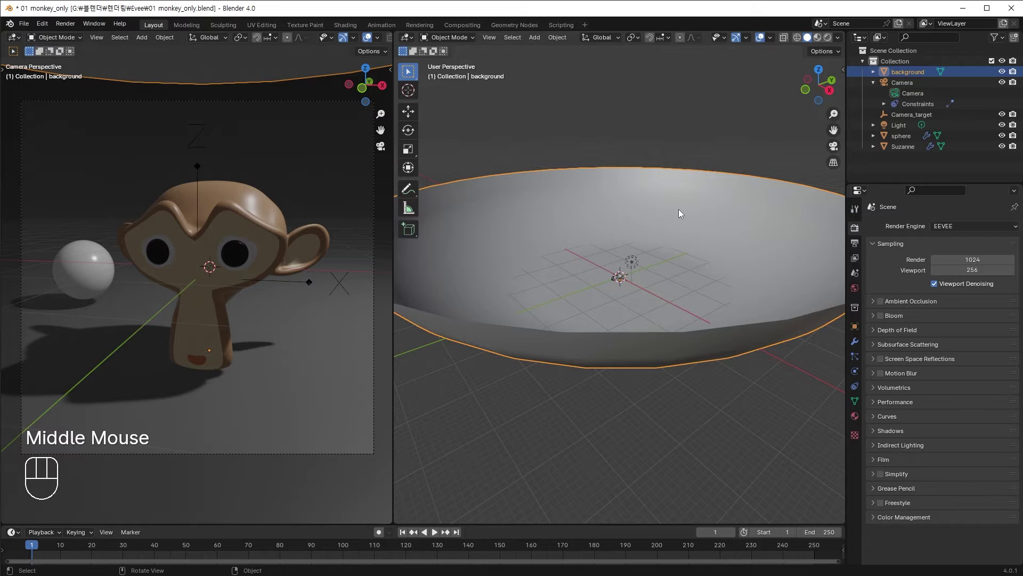
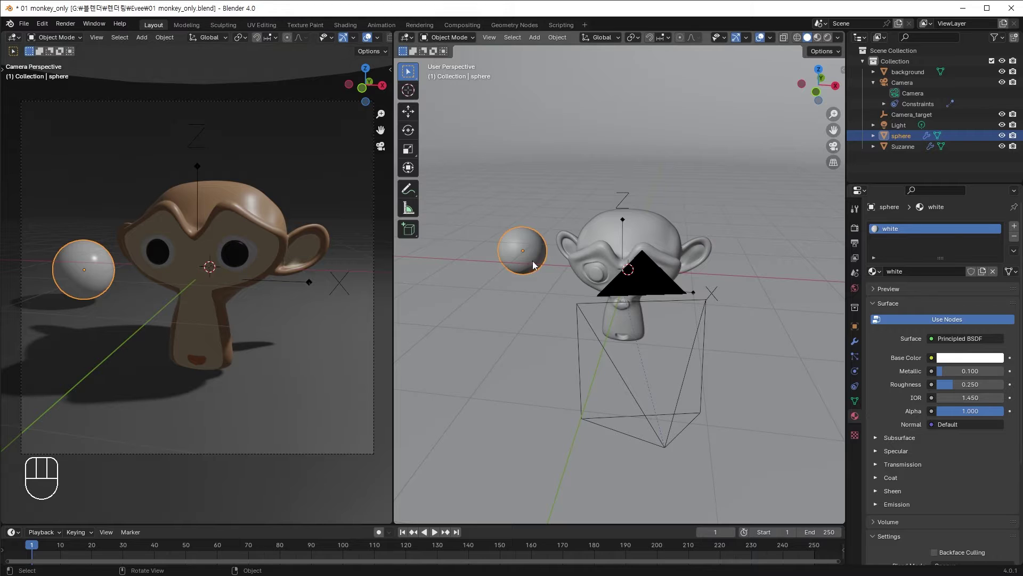
# Nudge the light, then select Suzanne and browse through its material slots.
pyautogui.middleClick(750, 154)
pyautogui.scroll(-3)
pyautogui.press('g')
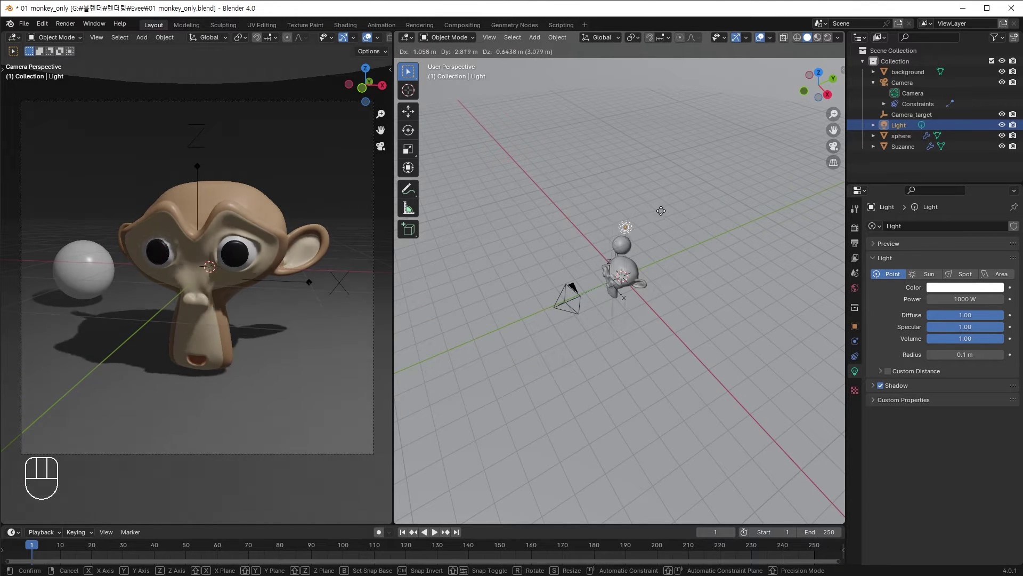
pyautogui.click(647, 205)
pyautogui.click(636, 281)
pyautogui.middleClick(624, 275)
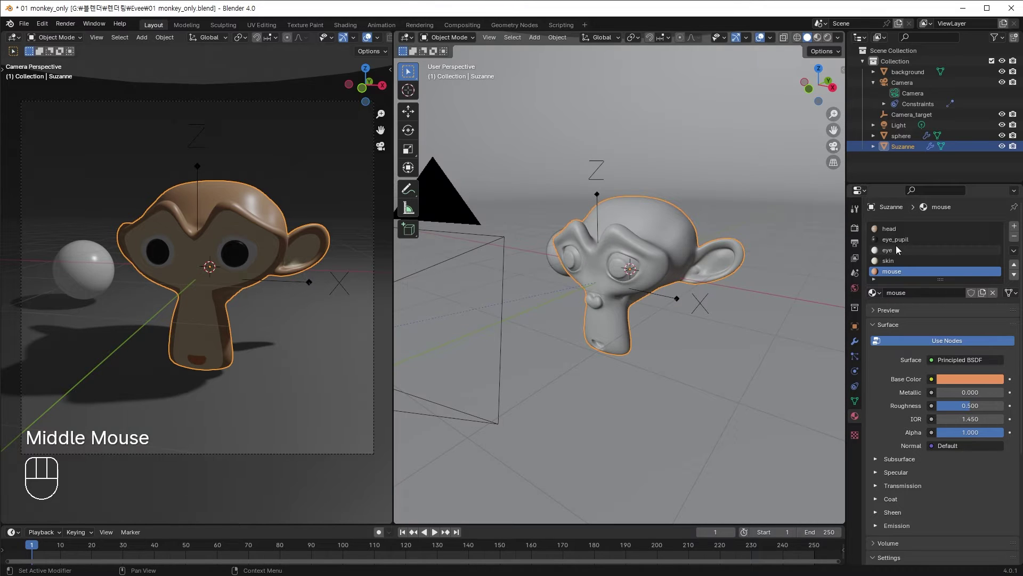
pyautogui.click(897, 232)
pyautogui.click(900, 241)
pyautogui.click(895, 253)
# Select the camera and its Camera_target, starting moves on each to see where the view aims.
pyautogui.click(896, 264)
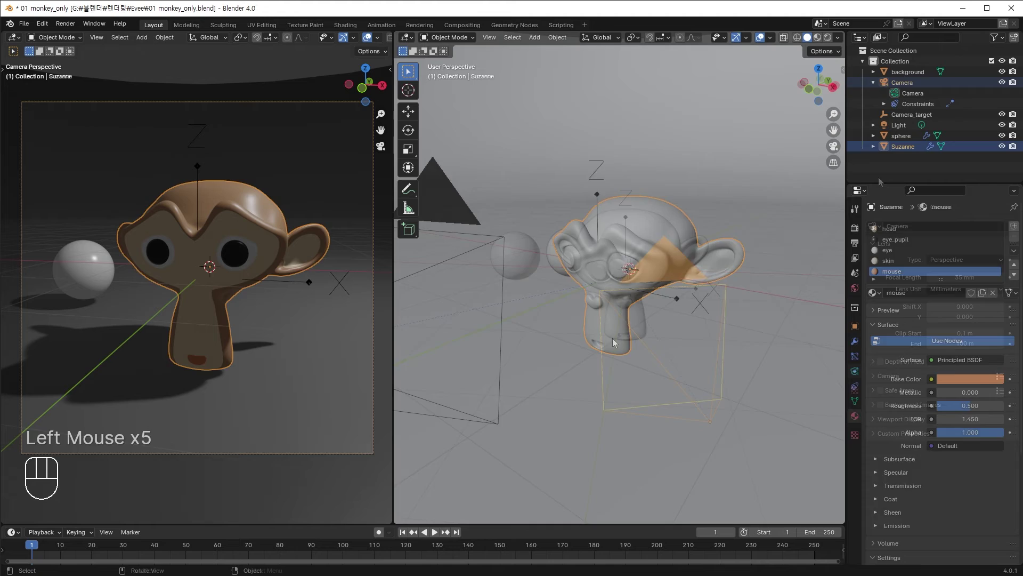
pyautogui.press('g')
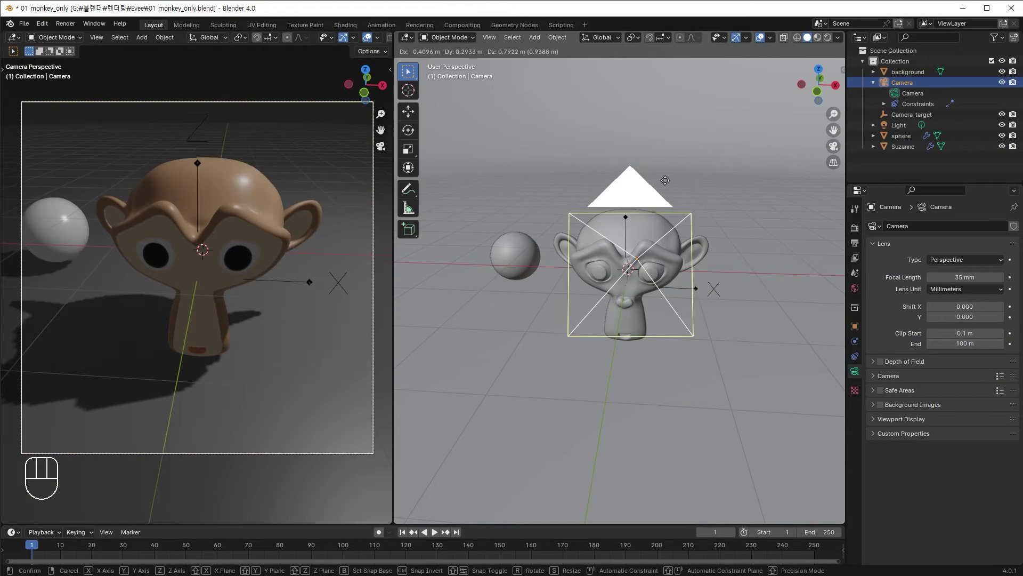
pyautogui.rightClick(674, 279)
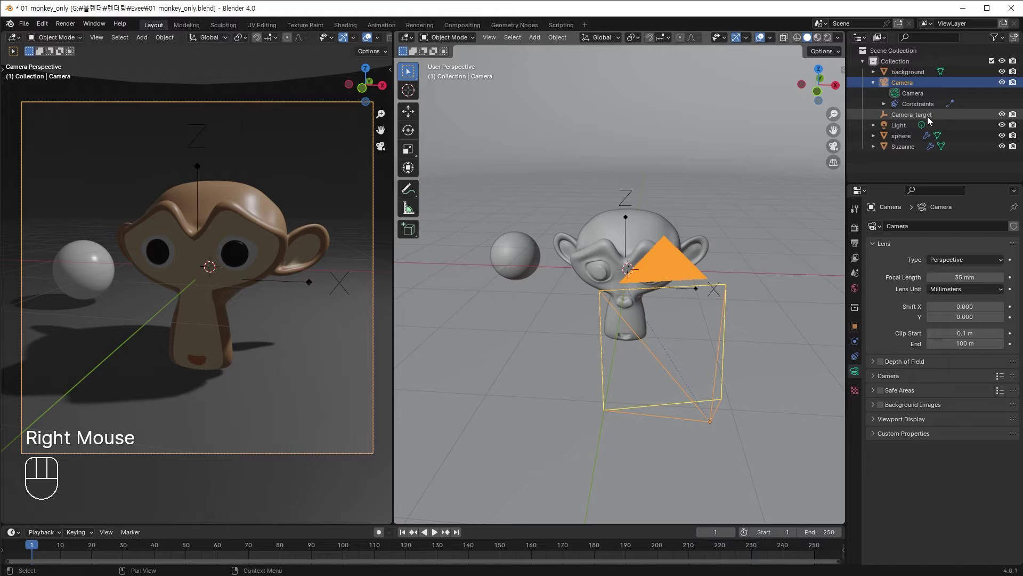
pyautogui.click(931, 121)
pyautogui.press('g')
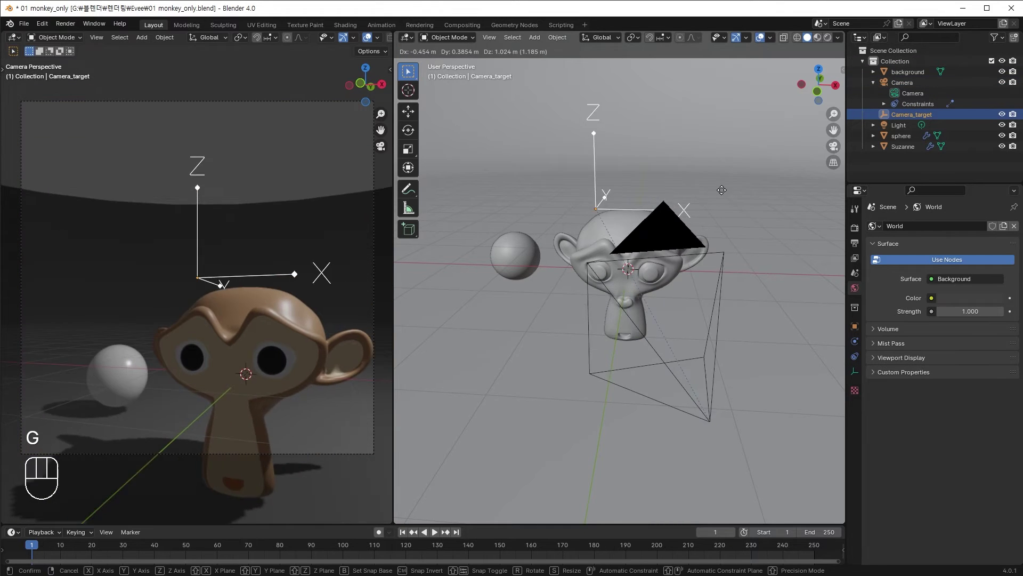
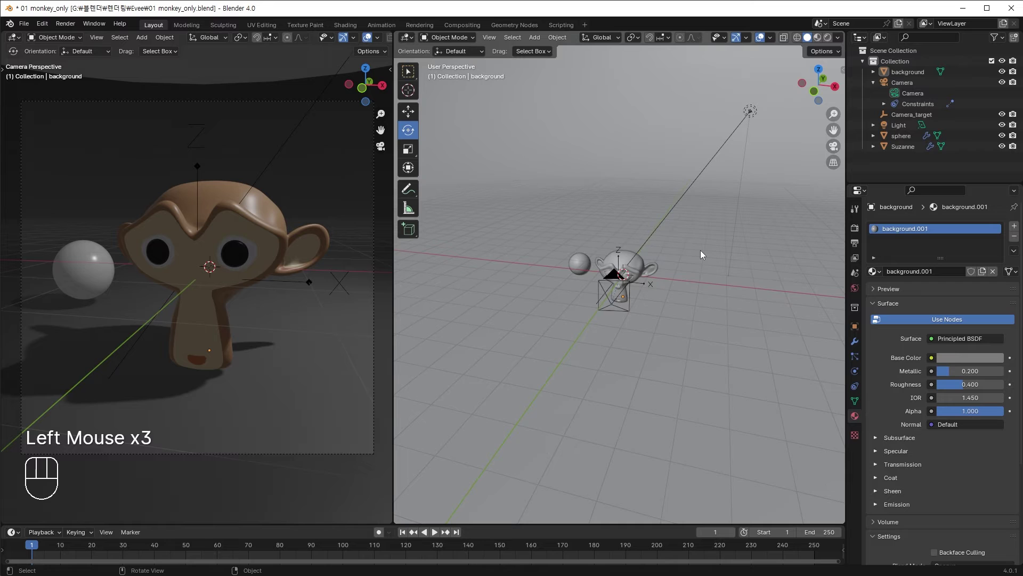
# Add an Empty at Suzanne's head and give the light a Track To constraint toward it.
pyautogui.press('shift+a')
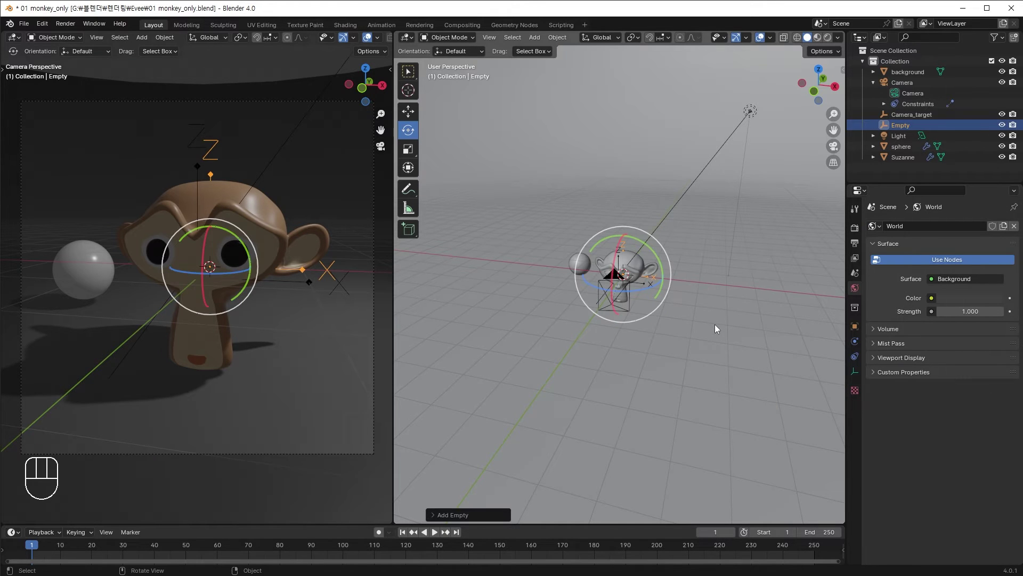
pyautogui.click(726, 287)
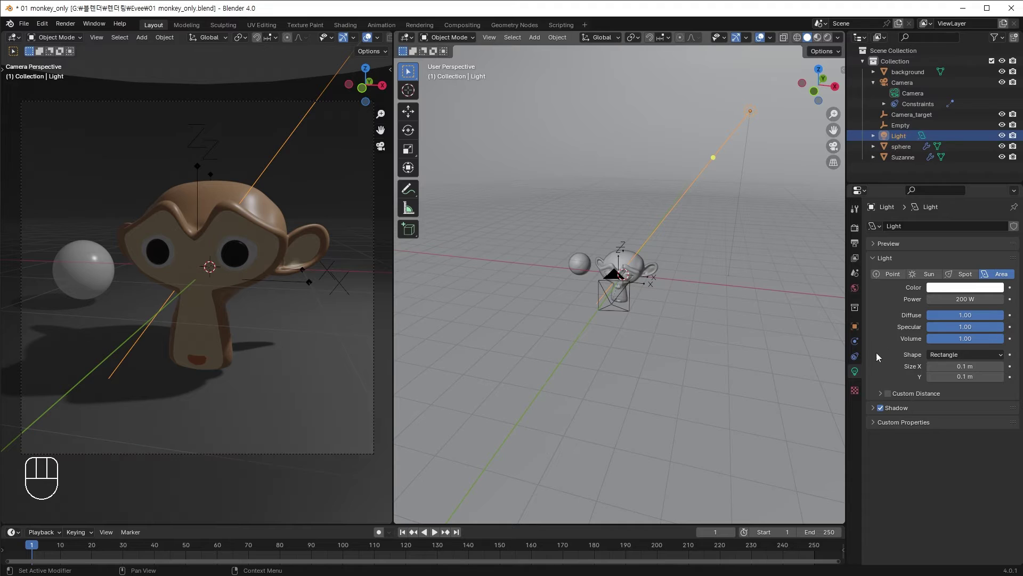
pyautogui.click(862, 361)
pyautogui.moveTo(947, 233); pyautogui.dragTo(921, 306)
pyautogui.click(1004, 261)
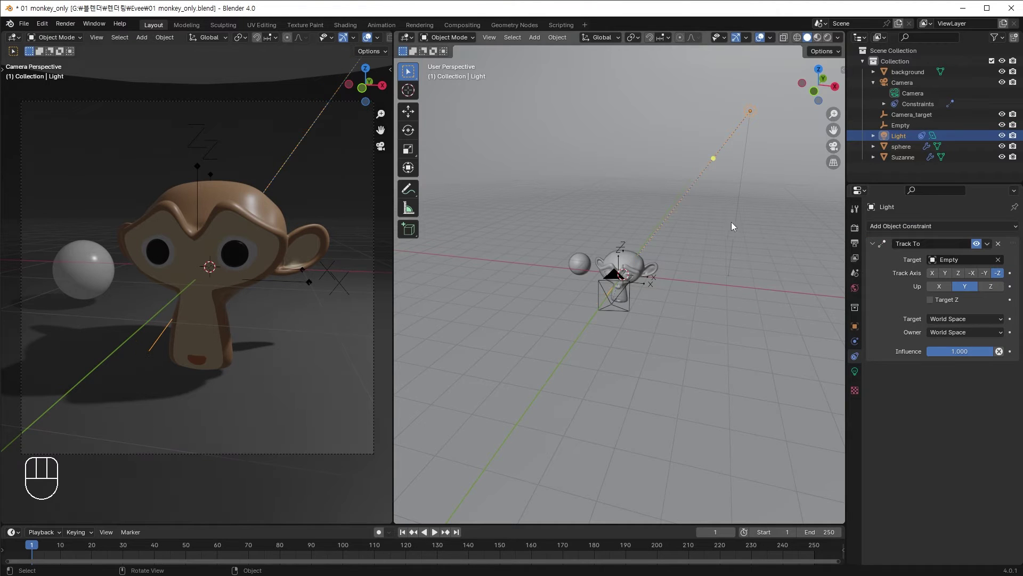
# Move the tracked light closer to Suzanne while it keeps aiming at the Empty.
pyautogui.moveTo(752, 111); pyautogui.dragTo(755, 134)
pyautogui.moveTo(758, 182); pyautogui.dragTo(744, 203)
pyautogui.press('g')
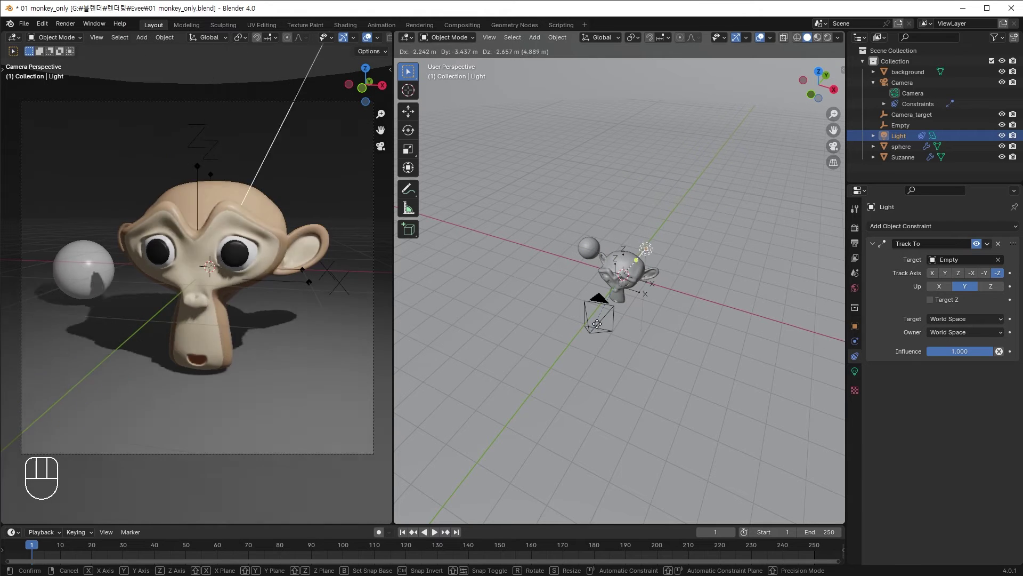
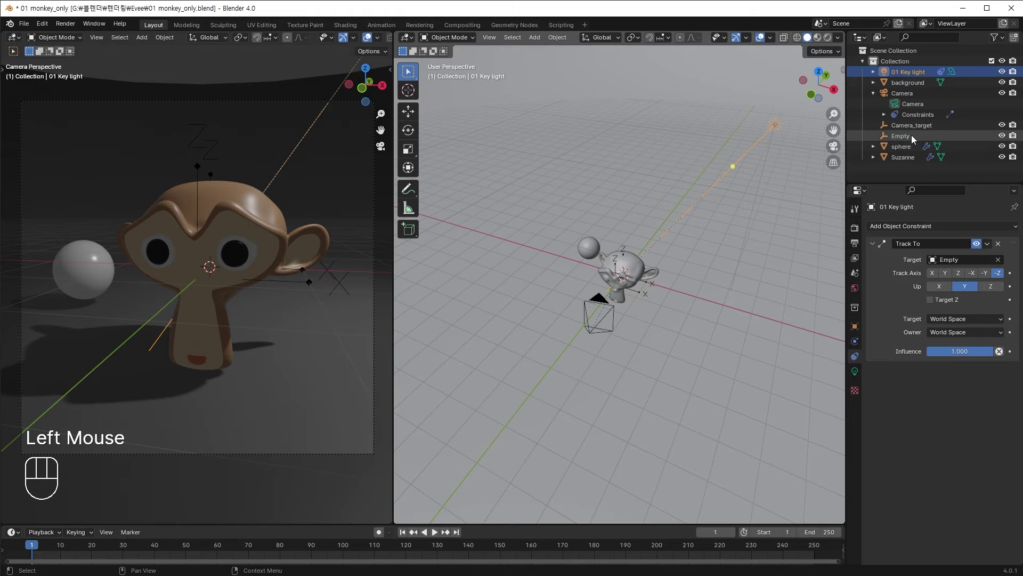
# Move the key light high beside Suzanne, toward 4, -3.5, 5 m.
pyautogui.moveTo(907, 142); pyautogui.dragTo(926, 160)
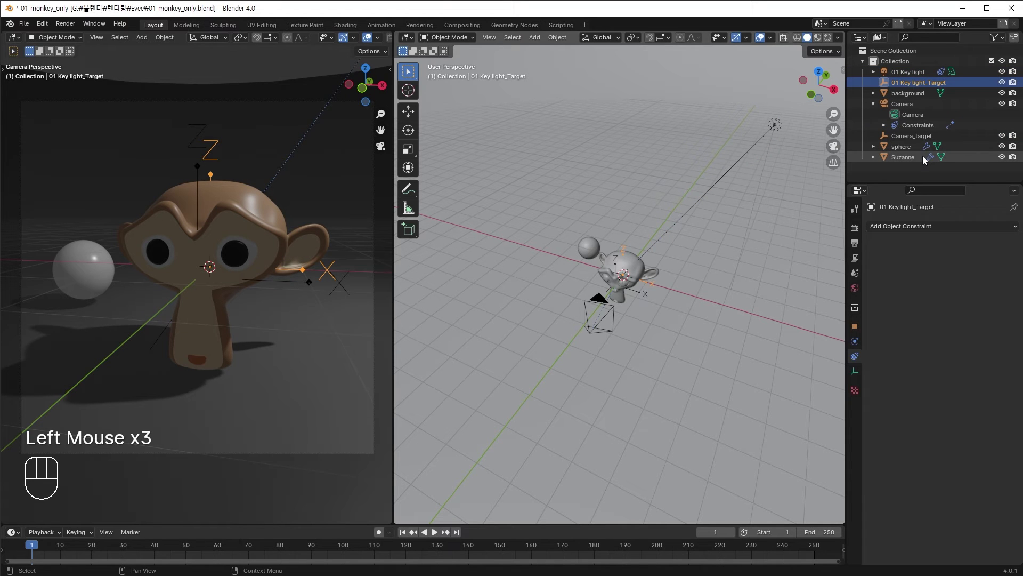
pyautogui.click(781, 130)
pyautogui.moveTo(735, 220); pyautogui.dragTo(695, 240)
pyautogui.press('g')
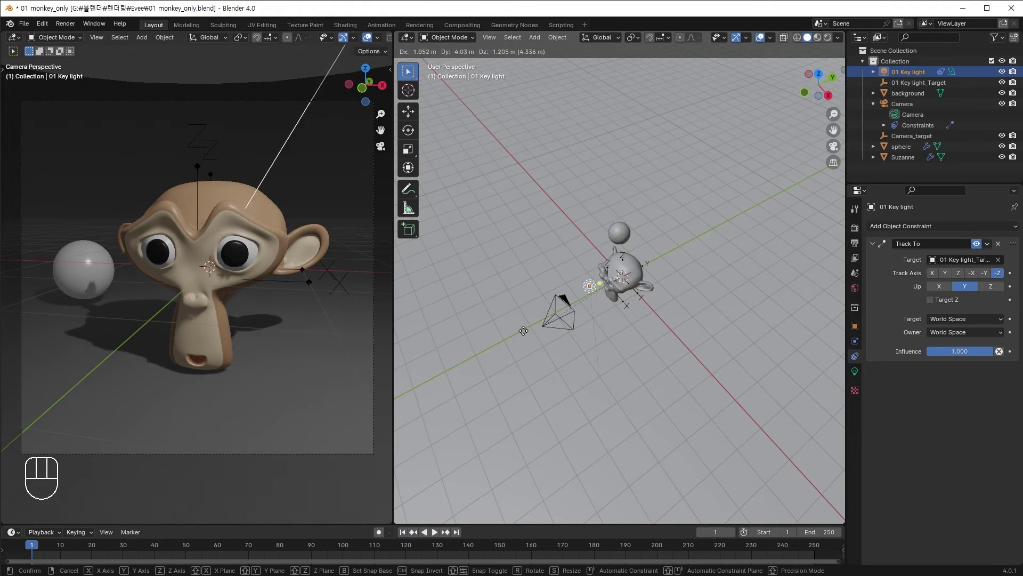
pyautogui.click(561, 358)
# Compare the camera's Camera_target tracking, then reselect the key light.
pyautogui.moveTo(686, 261); pyautogui.dragTo(710, 263)
pyautogui.click(608, 309)
pyautogui.moveTo(679, 296); pyautogui.dragTo(719, 339)
pyautogui.moveTo(750, 288); pyautogui.dragTo(736, 270)
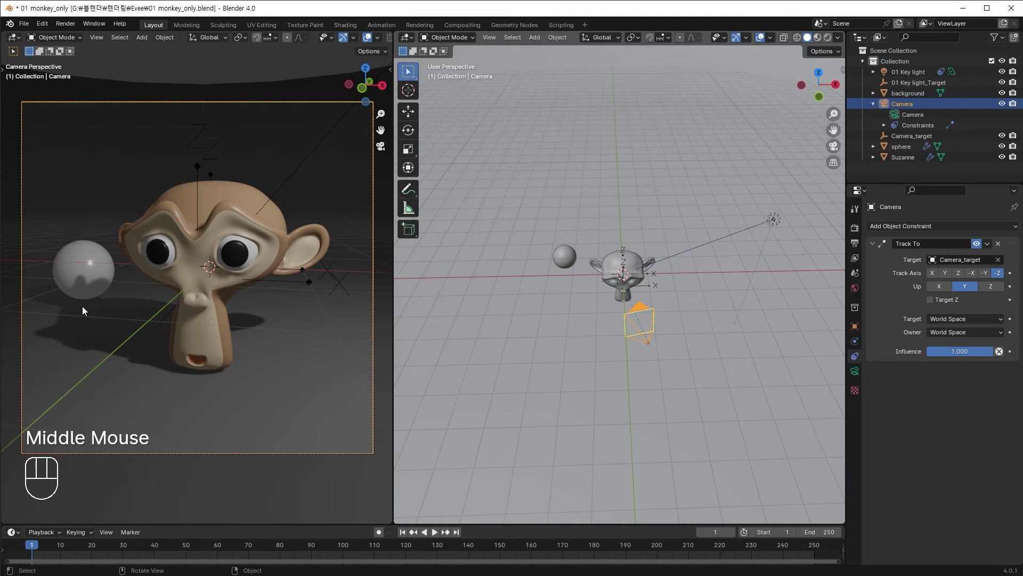
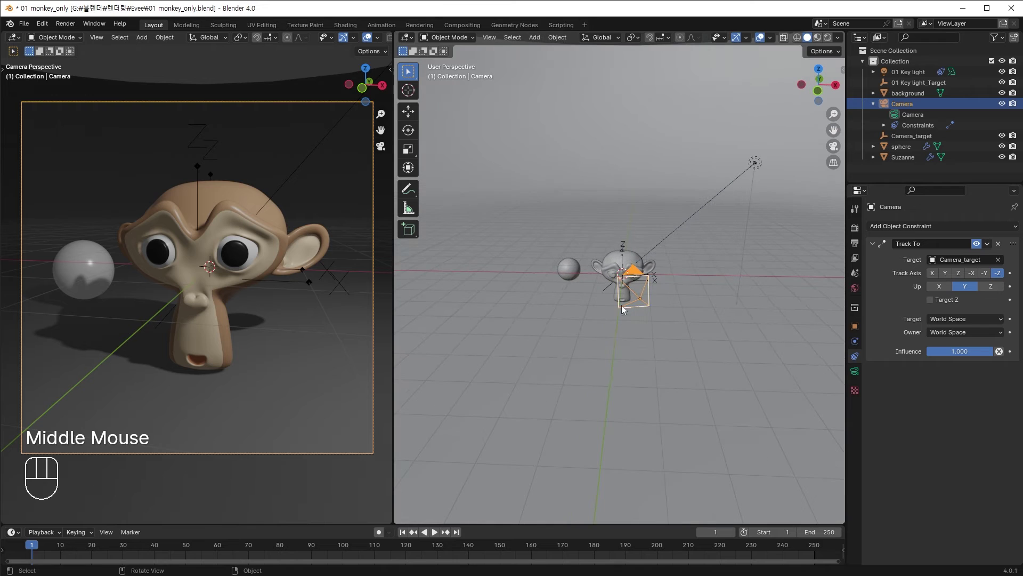
pyautogui.click(753, 165)
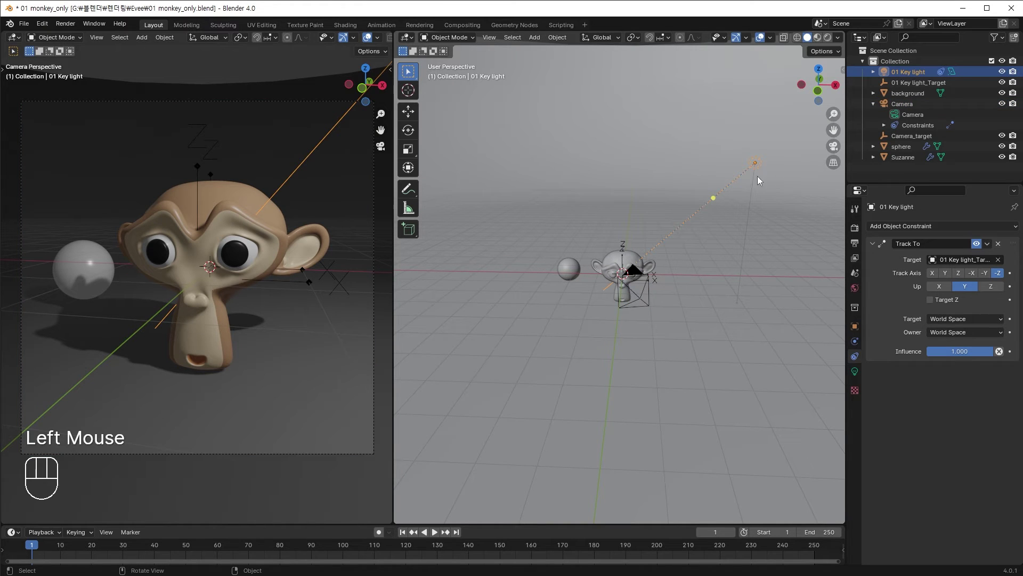
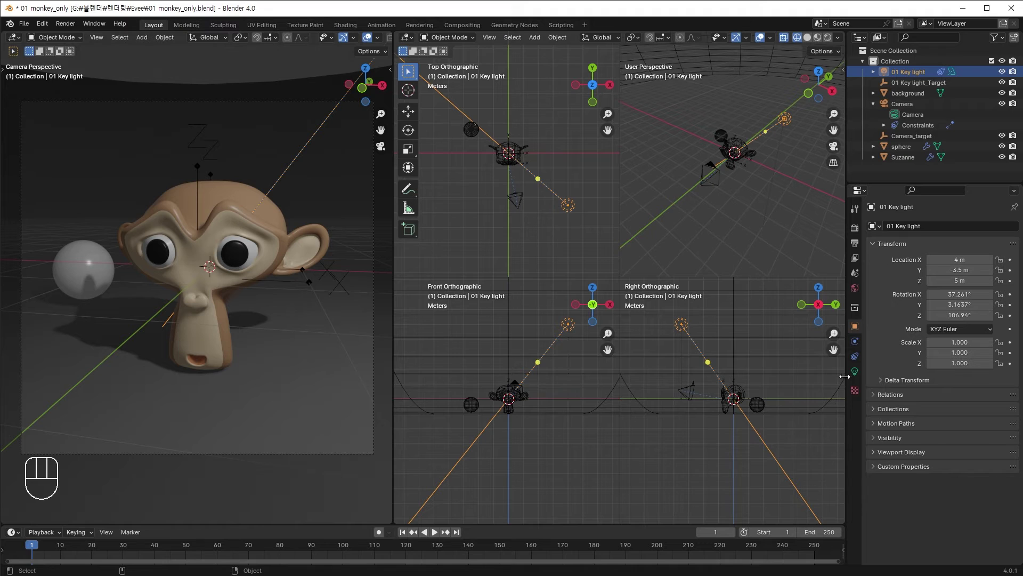
# Set the key area light's Size X and Y to 1 m in its lamp settings.
pyautogui.click(862, 379)
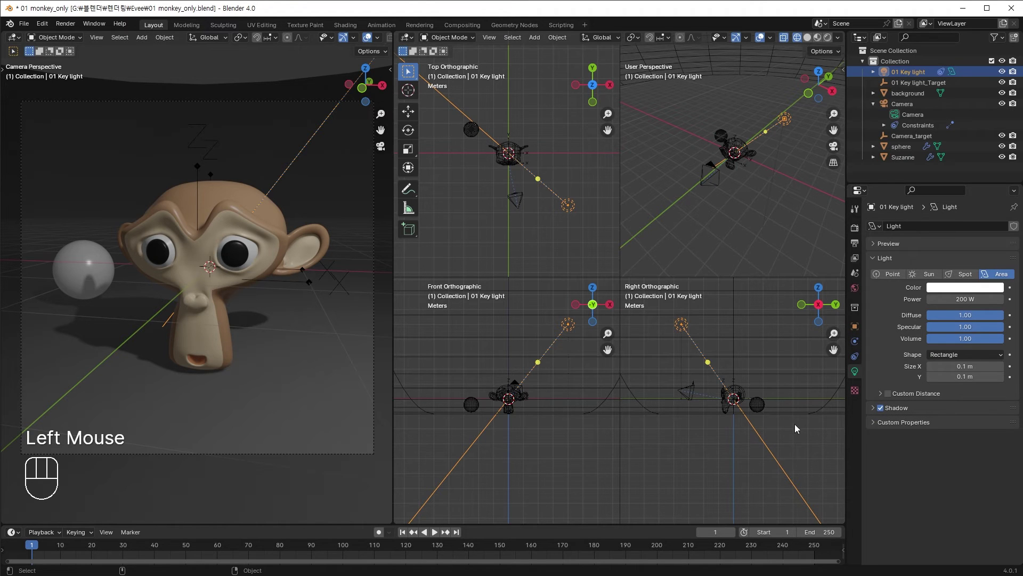
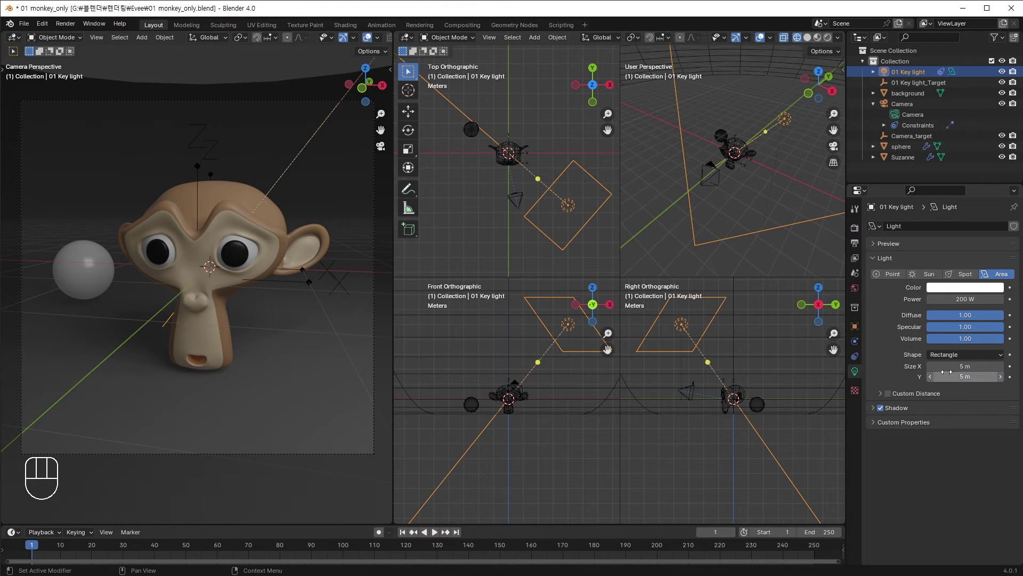
pyautogui.press('BackSpace')
pyautogui.press('BackSpace')
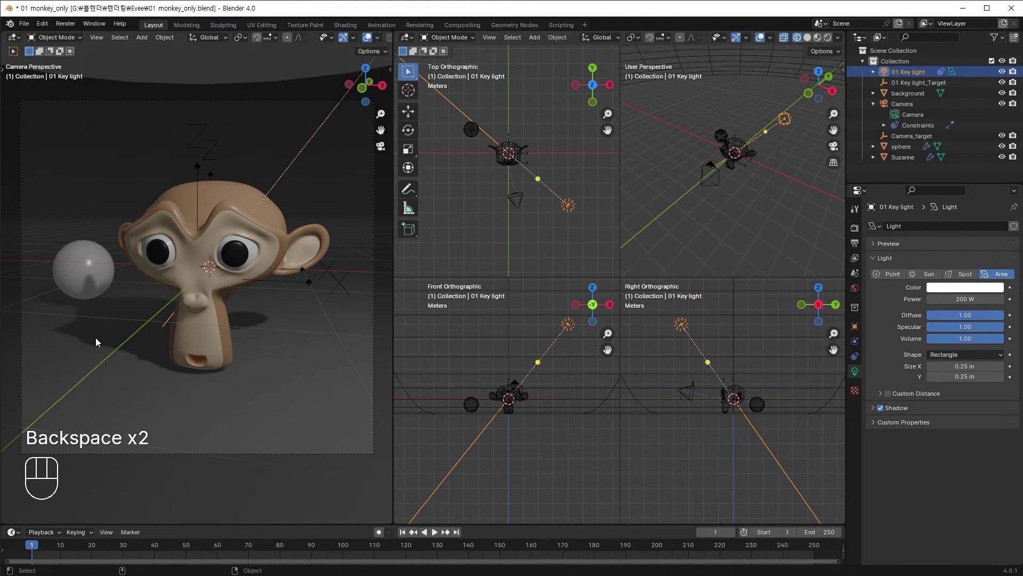
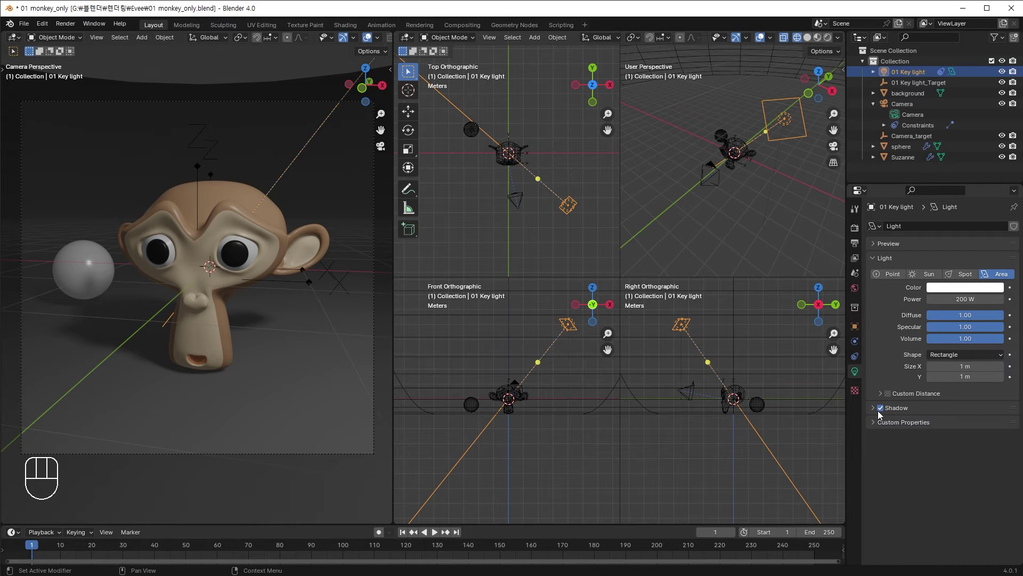
pyautogui.click(884, 414)
pyautogui.click(884, 414)
pyautogui.click(883, 414)
pyautogui.click(884, 414)
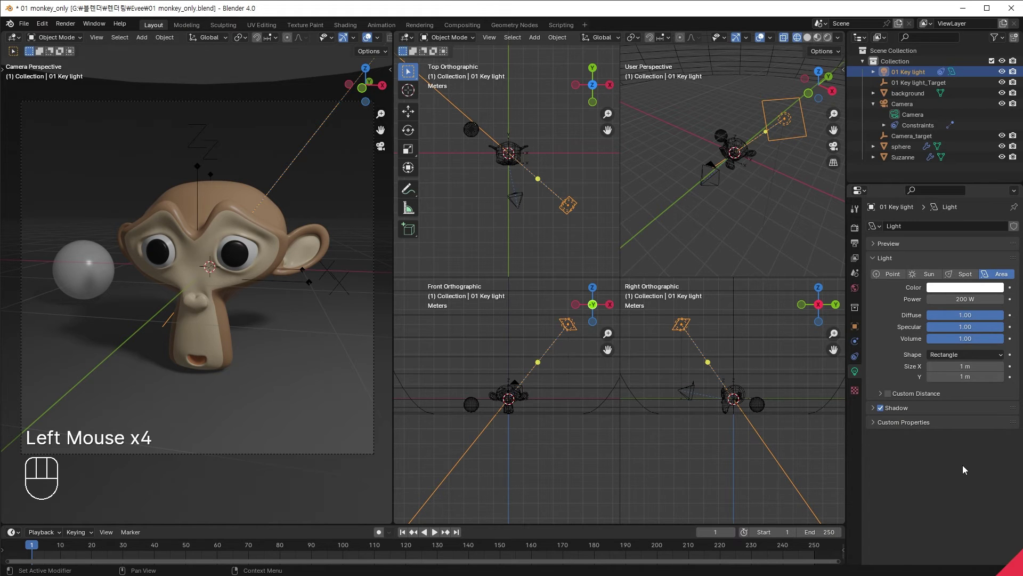
# Duplicate 01 Key light into 02 Fill light and confirm it tracks the key light's target.
pyautogui.click(902, 104)
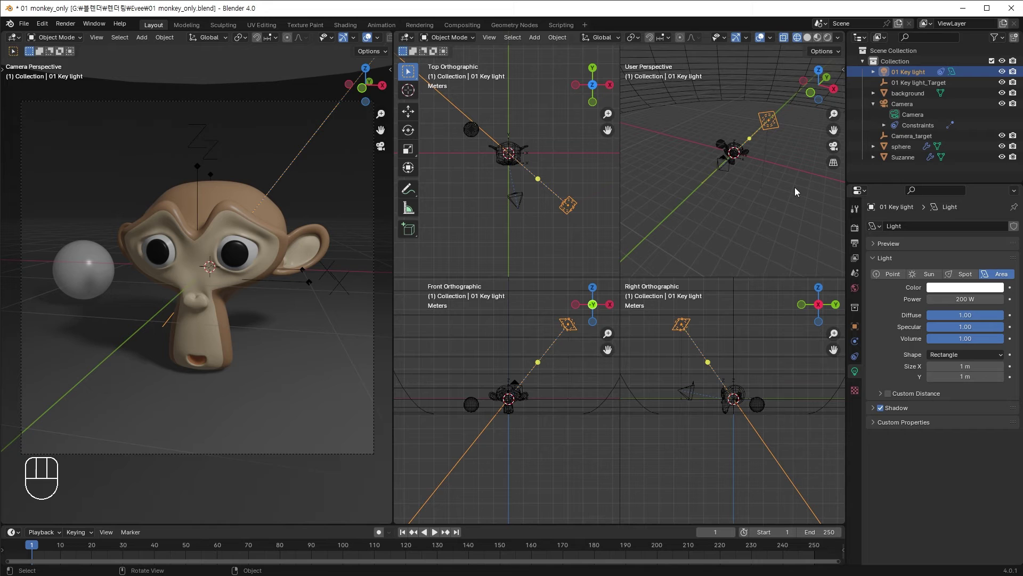
pyautogui.click(797, 192)
pyautogui.press('shift+d')
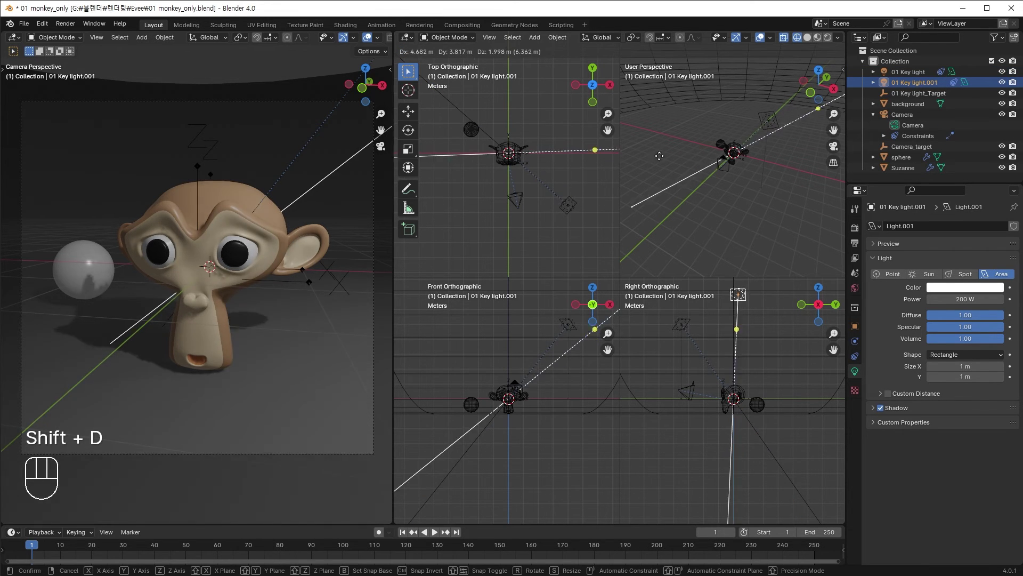
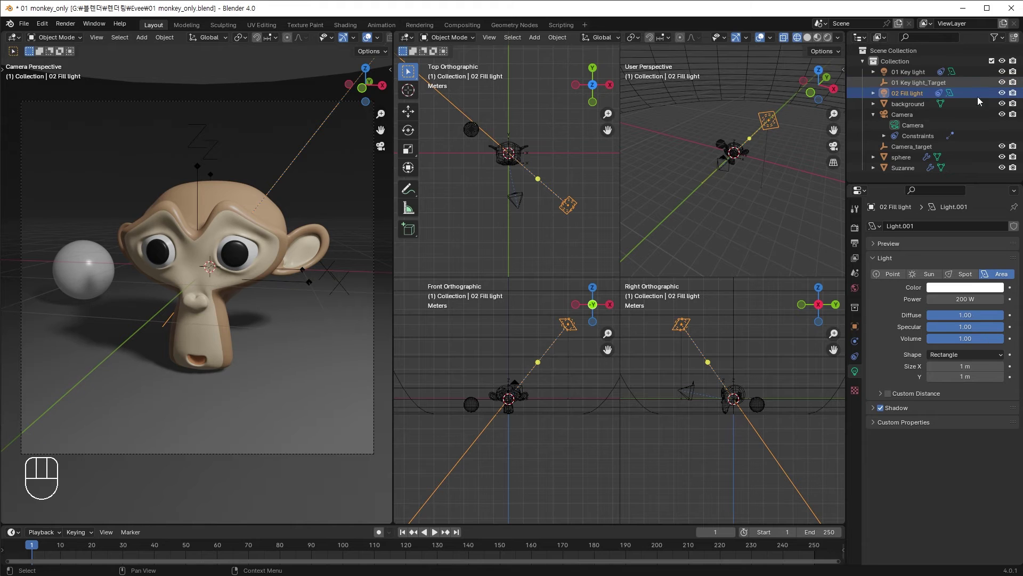
pyautogui.click(859, 359)
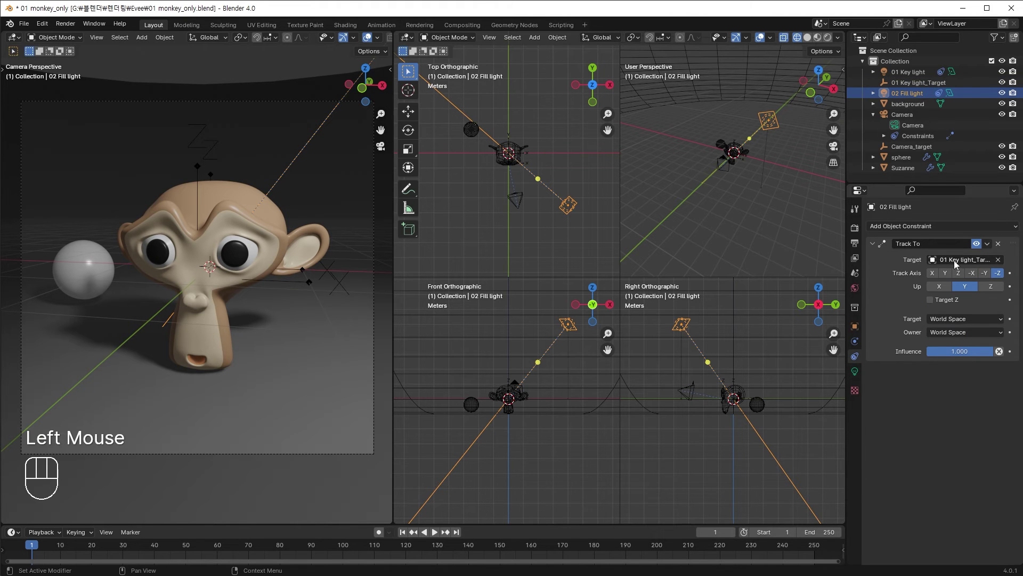
pyautogui.click(998, 249)
# Place the fill light front-left of Suzanne and show it again in the Outliner.
pyautogui.press('g')
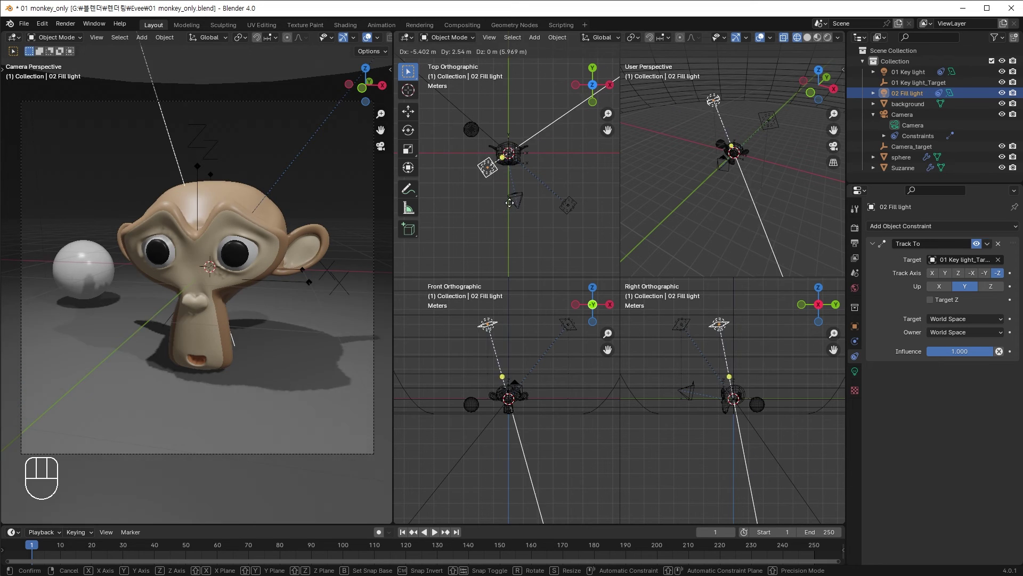
pyautogui.click(469, 238)
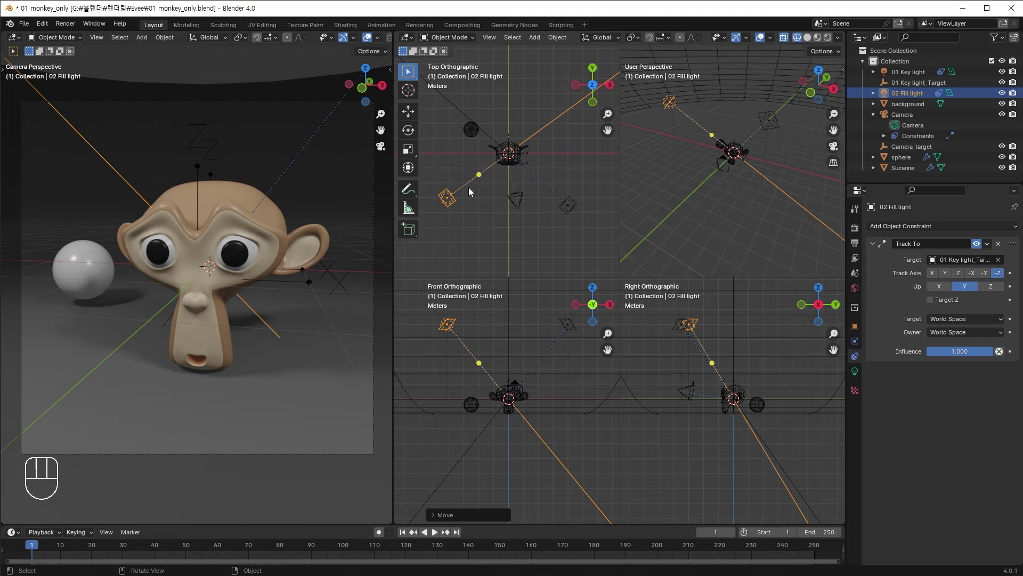
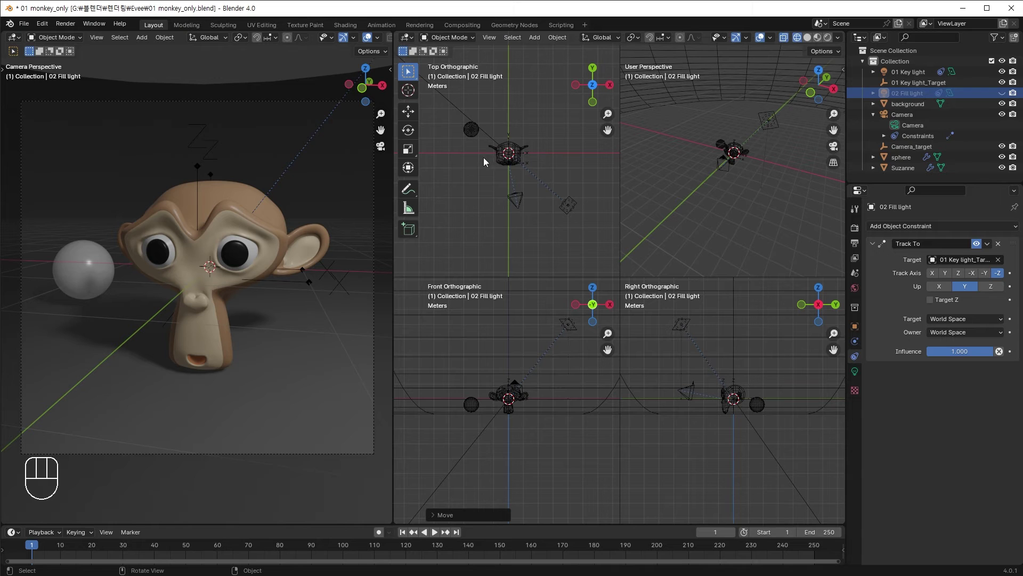
pyautogui.click(1007, 98)
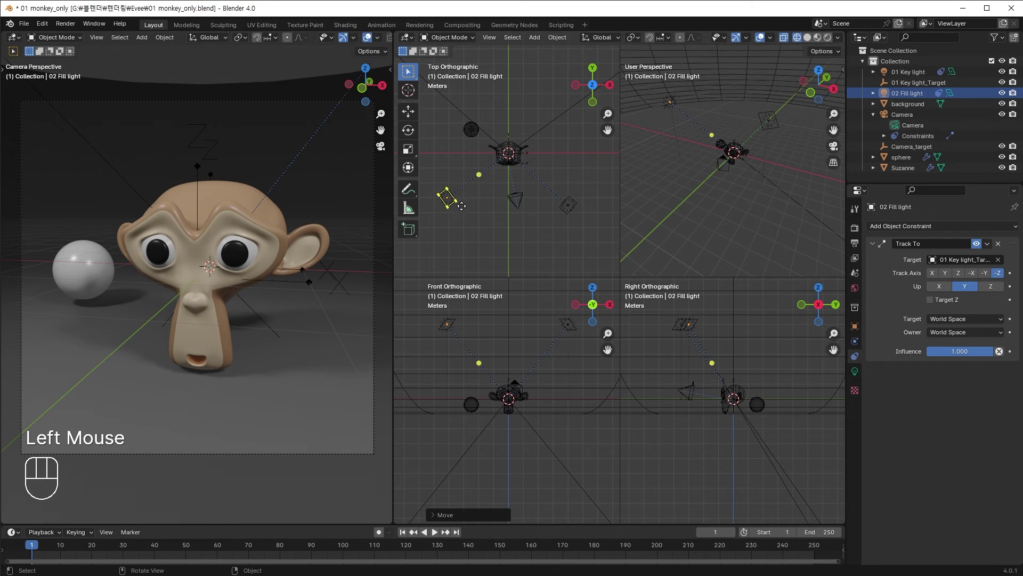
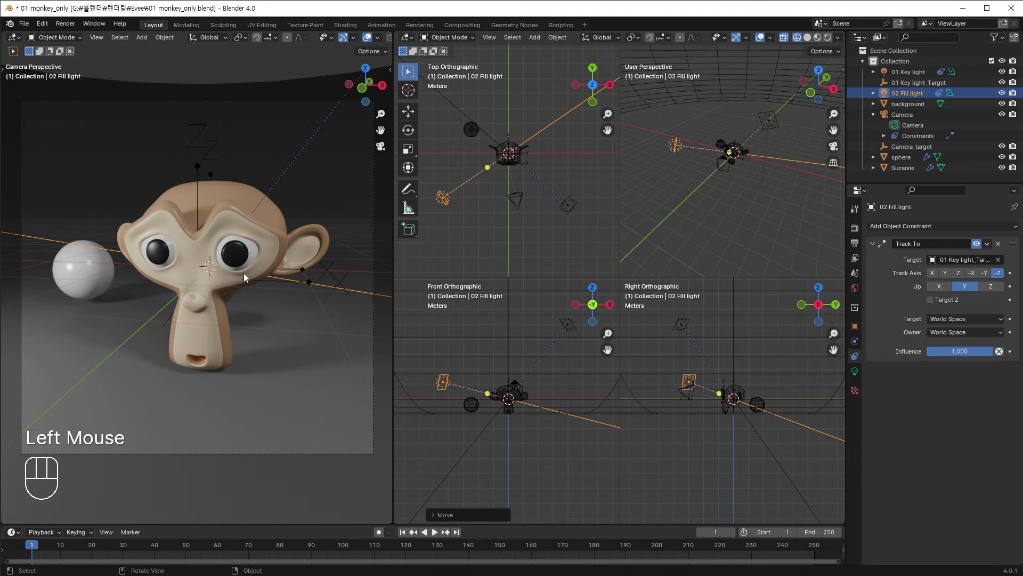
pyautogui.moveTo(861, 374); pyautogui.dragTo(877, 372)
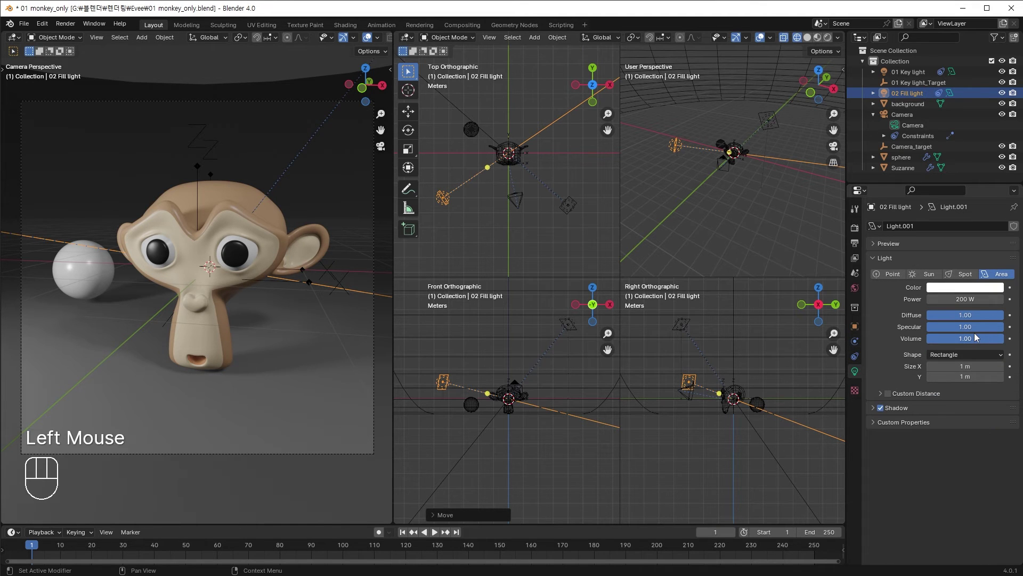
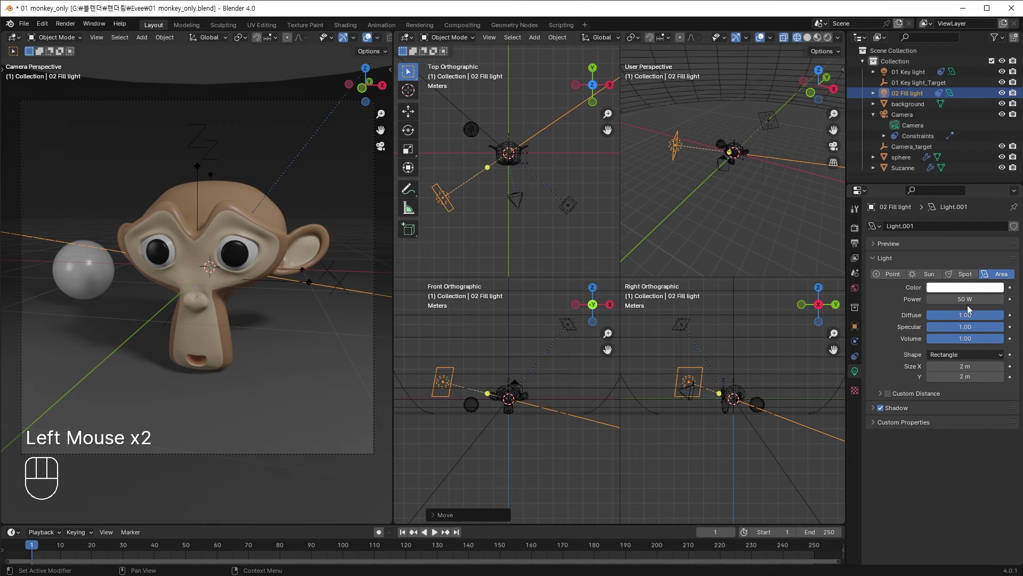
# Make the fill light 50 W, 2 m by 2 m, with a reddish colour.
pyautogui.click(961, 293)
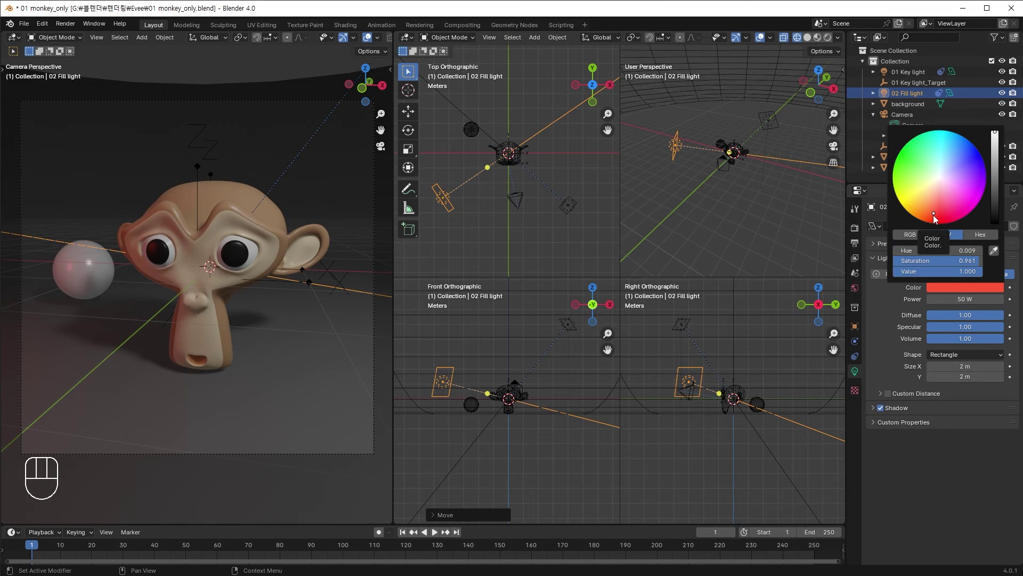
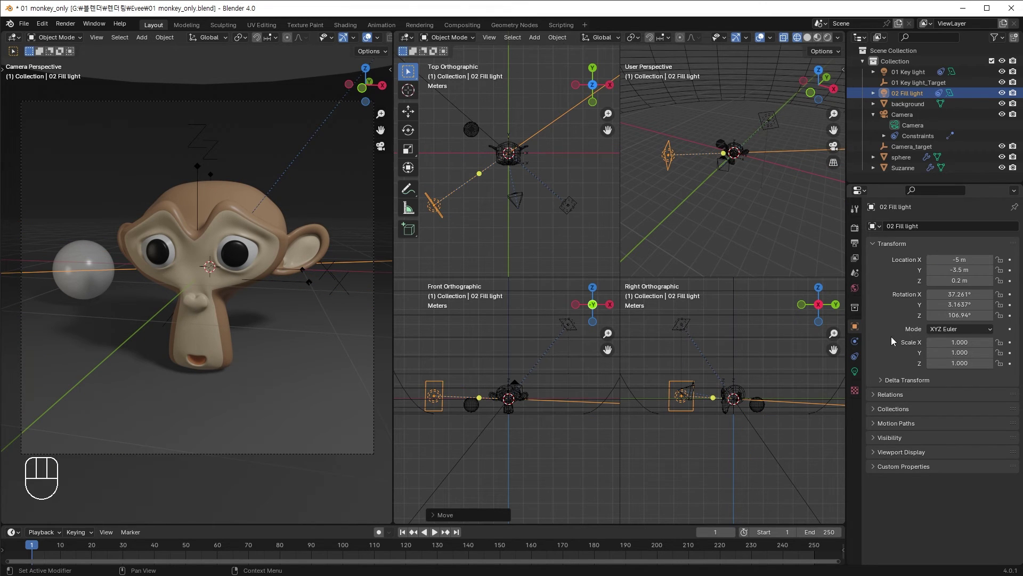
# Duplicate the fill light, place the copy behind and above Suzanne, and name it 03 Back light.
pyautogui.click(574, 209)
pyautogui.click(443, 208)
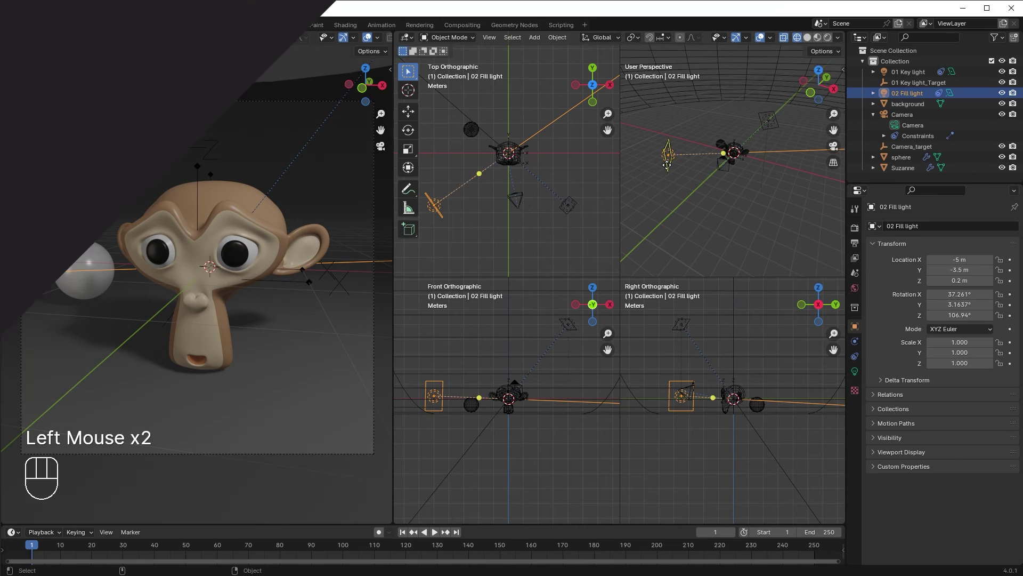
pyautogui.press('shift+d')
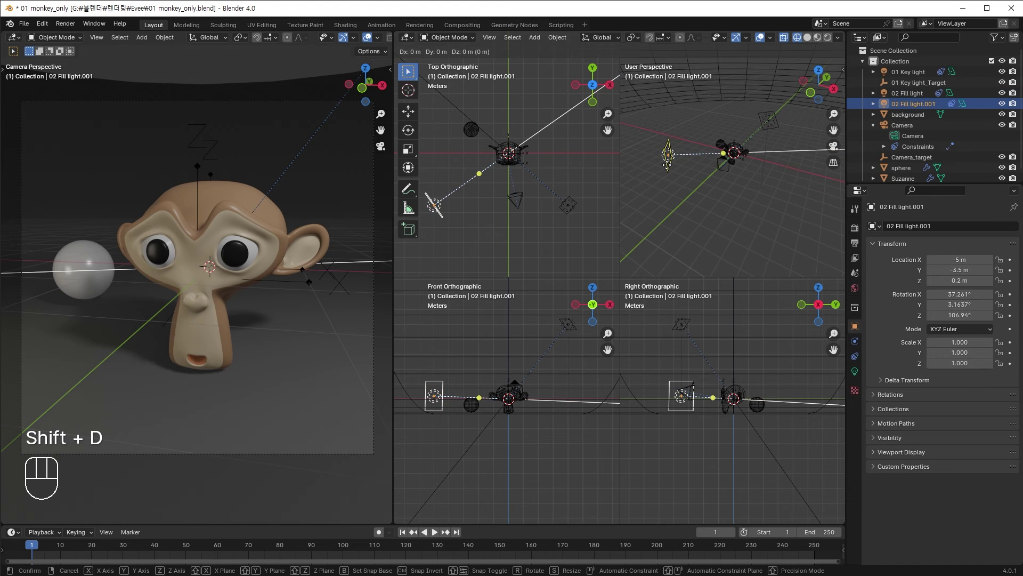
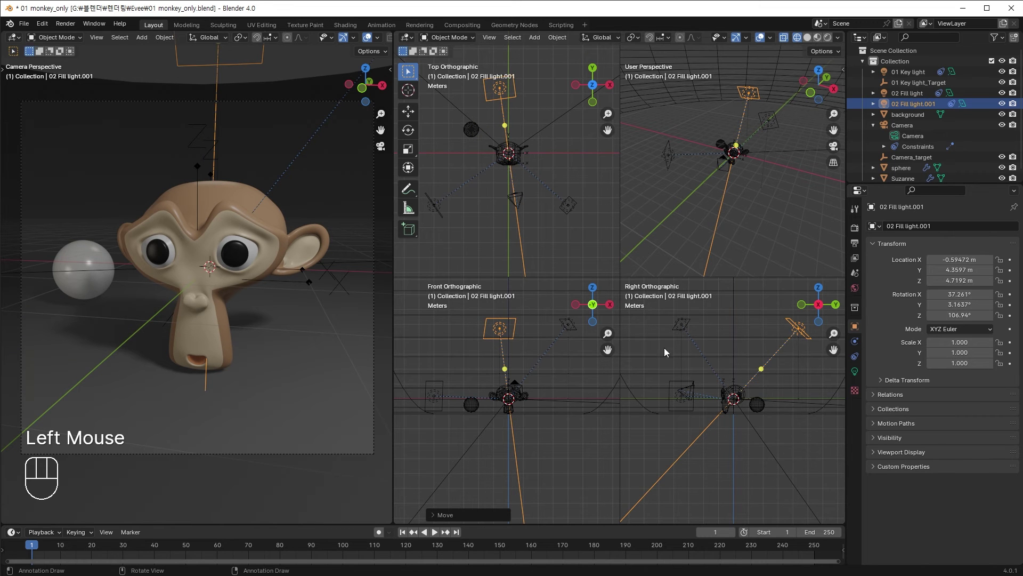
pyautogui.press('g')
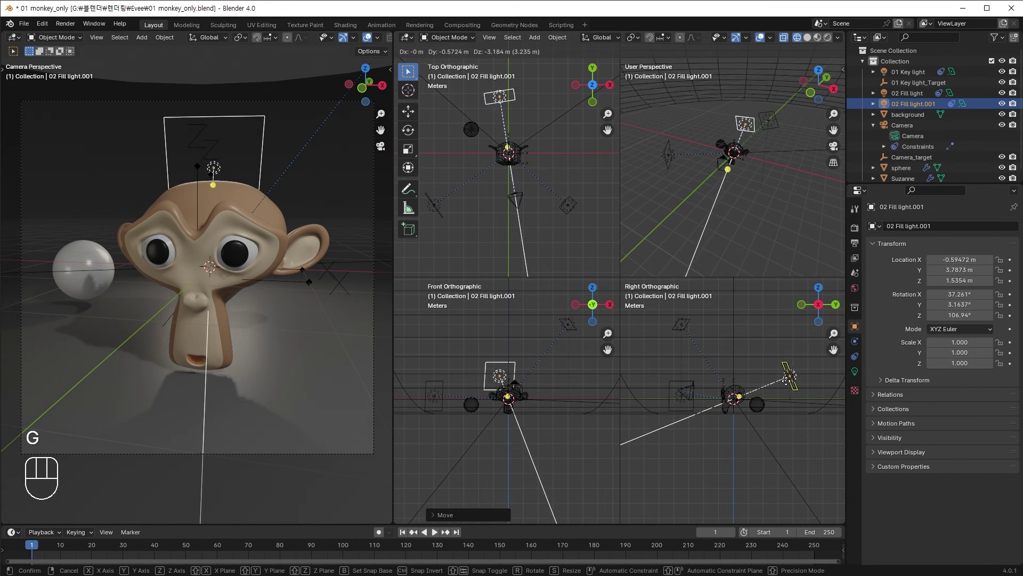
pyautogui.click(795, 391)
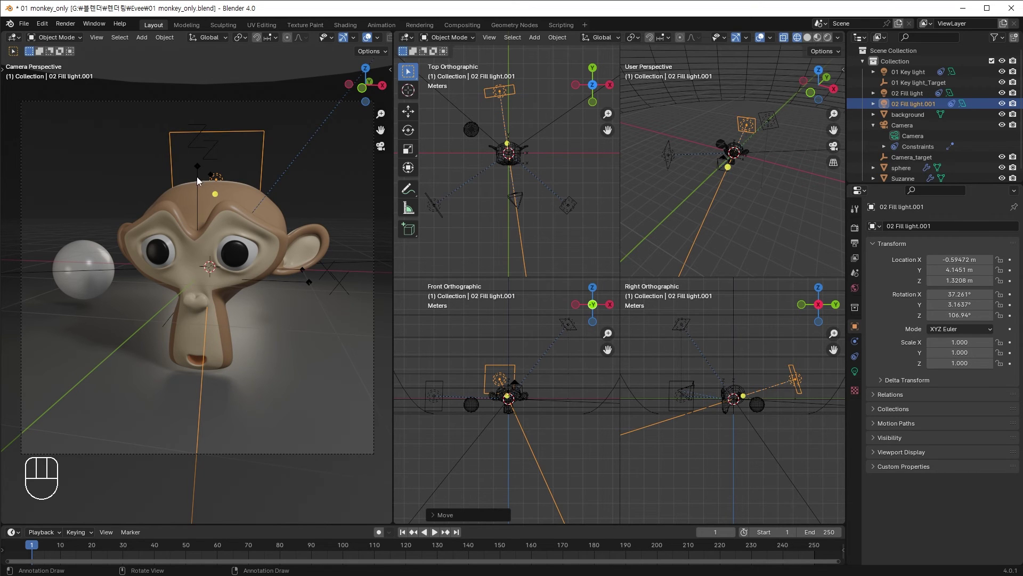
pyautogui.moveTo(910, 108); pyautogui.dragTo(963, 109)
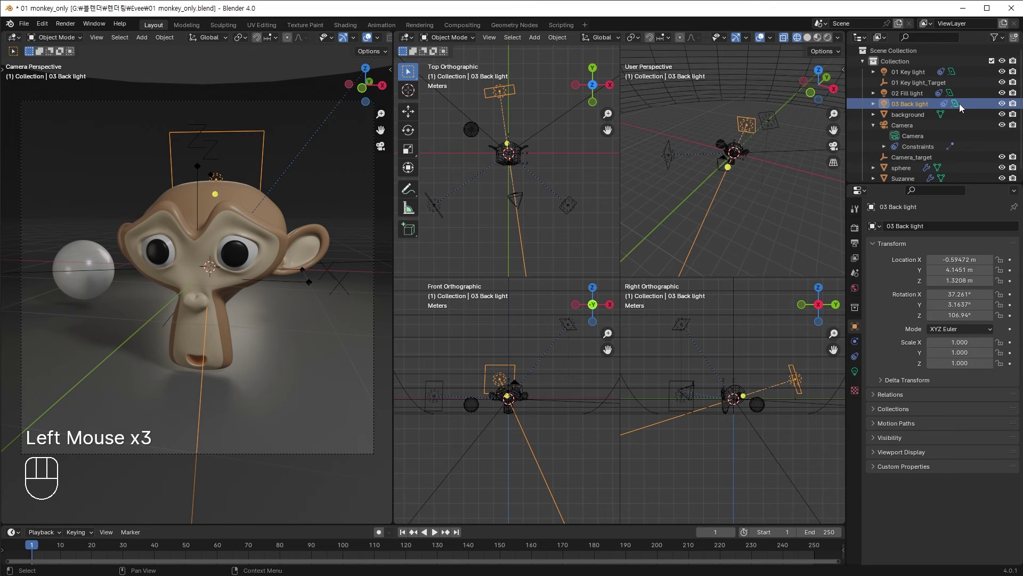
# Give 03 Back light a pale bluish colour and location -3, 5, 5.
pyautogui.doubleClick(969, 293)
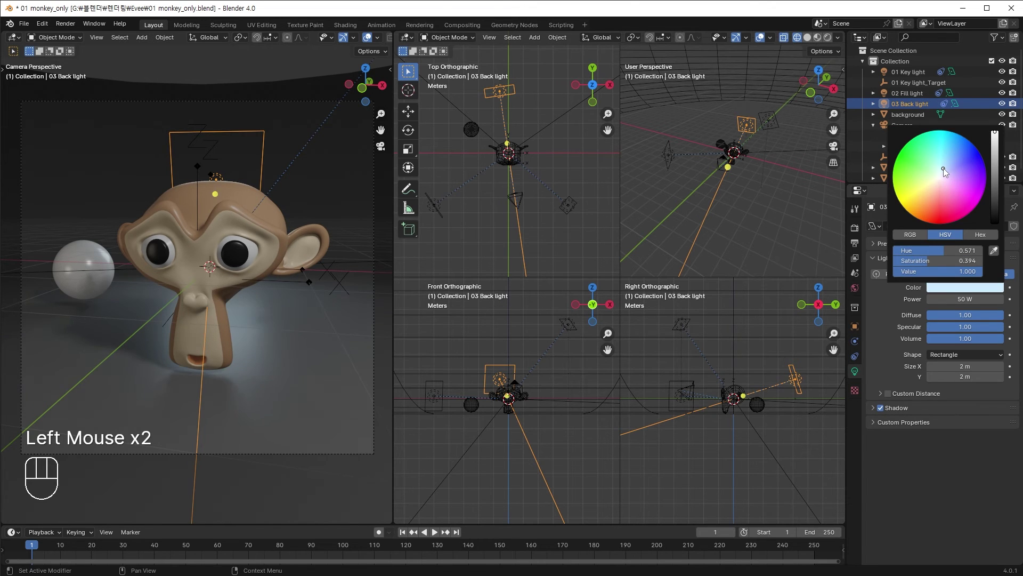
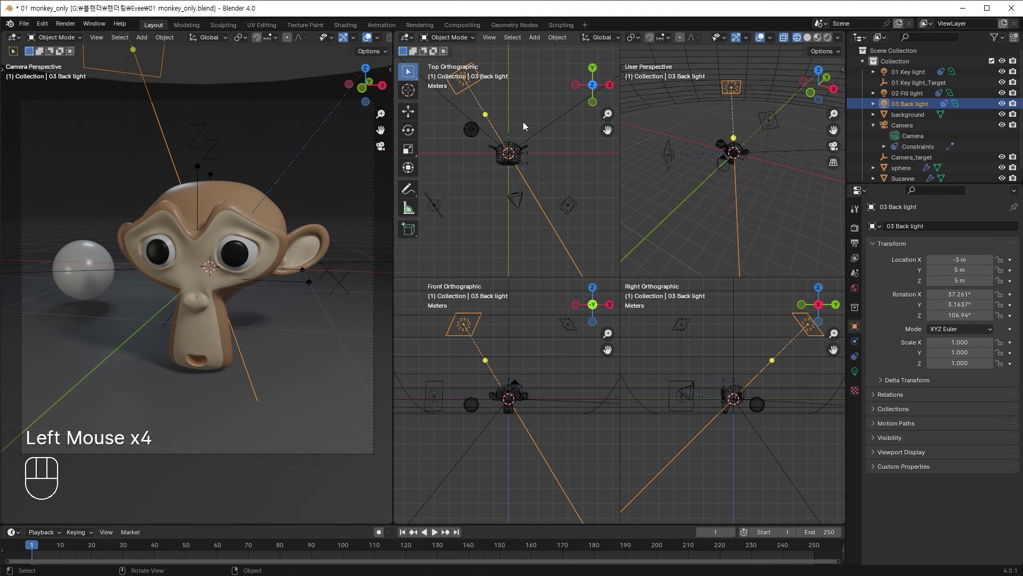
# Move the 03 Back light to around -3, 5, 5 m behind Suzanne.
pyautogui.press('g')
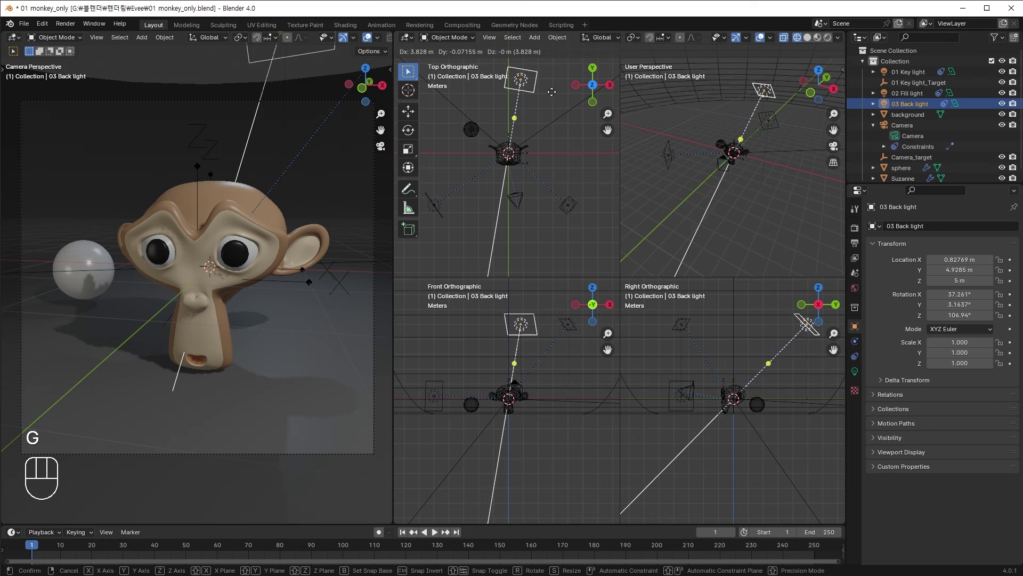
pyautogui.moveTo(508, 99); pyautogui.dragTo(576, 207)
pyautogui.click(575, 208)
pyautogui.click(438, 210)
pyautogui.click(465, 90)
pyautogui.moveTo(695, 194); pyautogui.dragTo(781, 192)
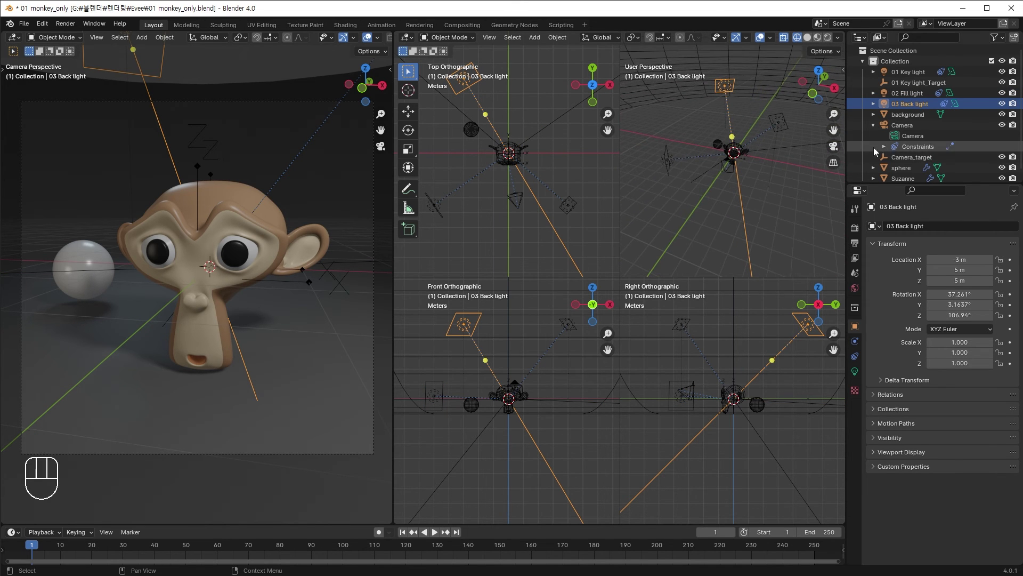
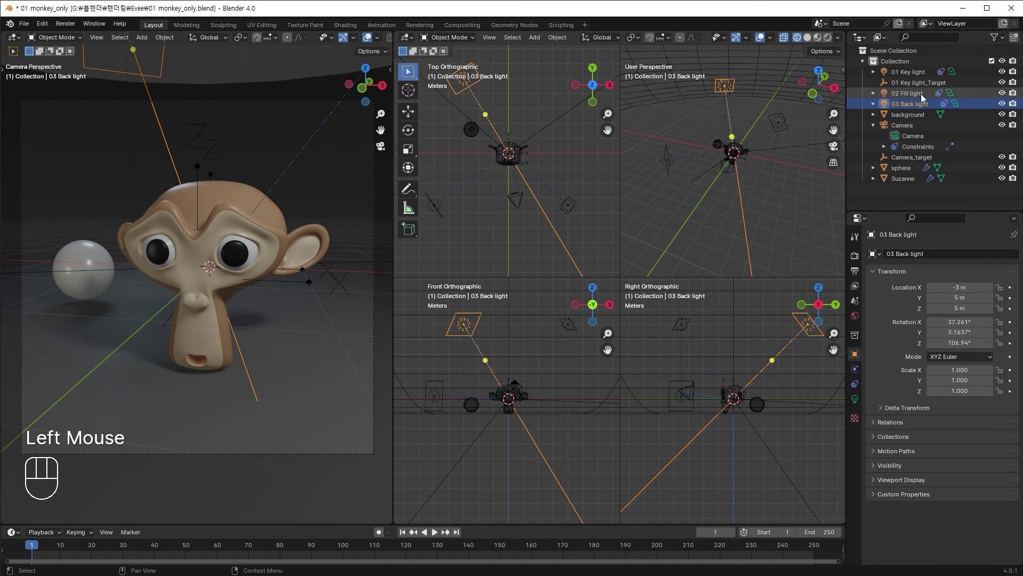
# Hide the key, fill and back lights via their Outliner eye icons.
pyautogui.click(1004, 107)
pyautogui.click(1003, 97)
pyautogui.click(1005, 75)
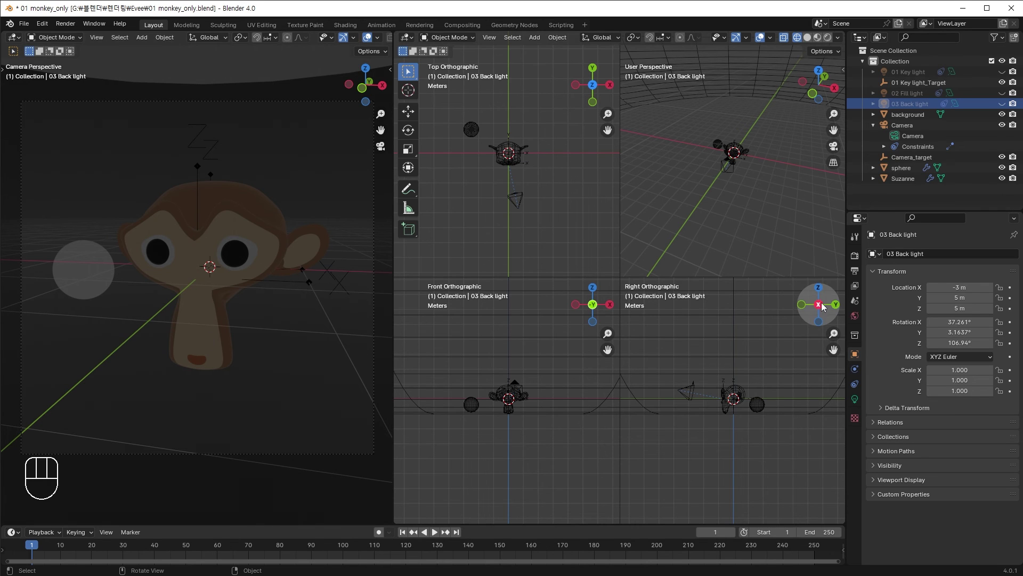
# Set the World background strength to 0 in World properties.
pyautogui.click(857, 323)
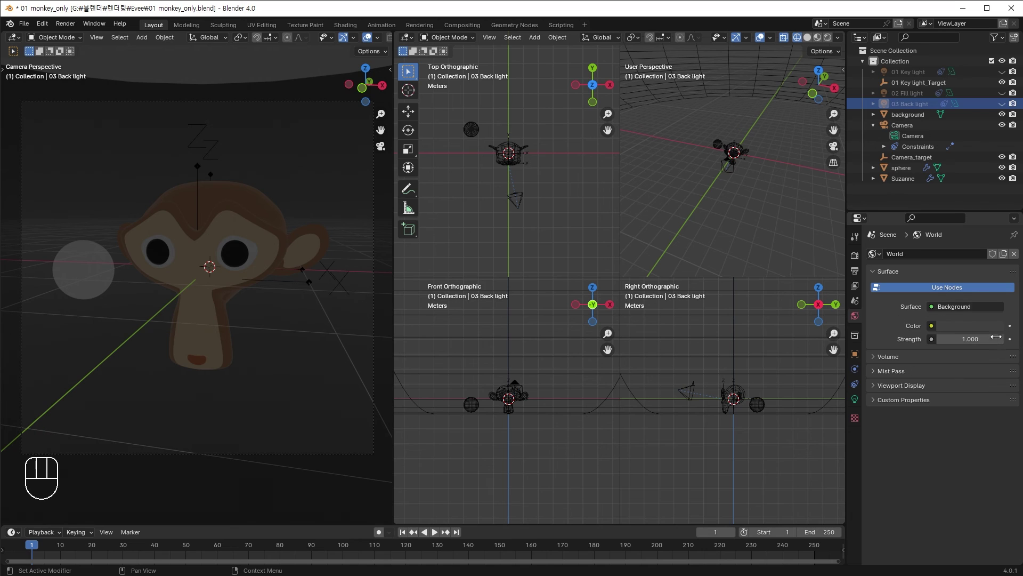
pyautogui.click(966, 327)
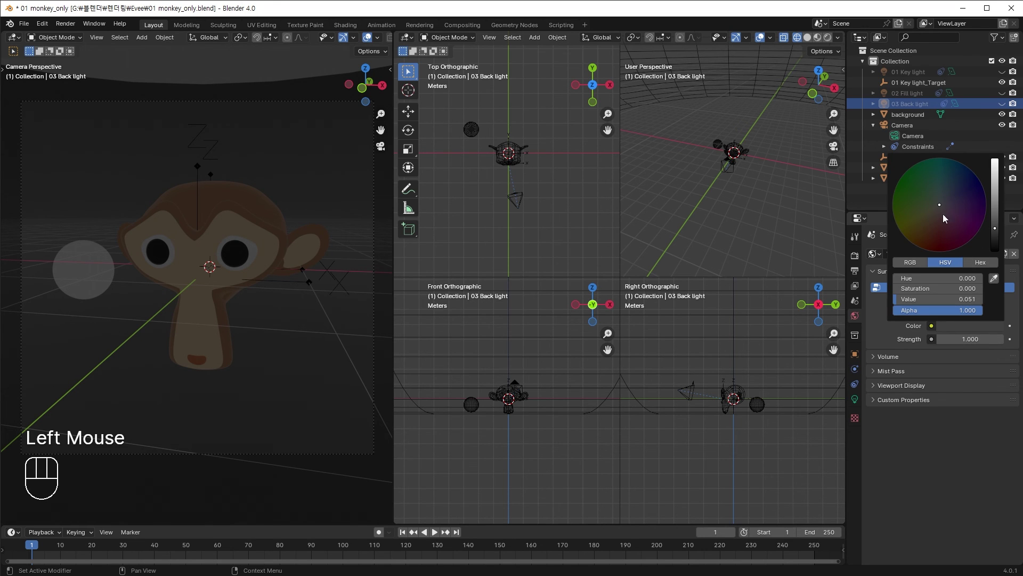
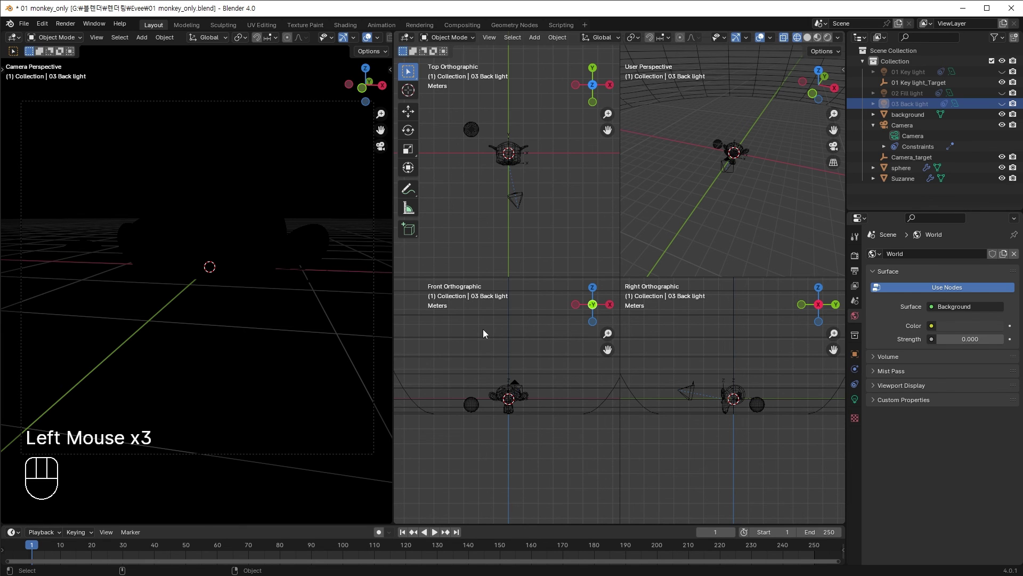
# Show the key, fill and back lights again in the Outliner.
pyautogui.click(1006, 78)
pyautogui.click(1003, 99)
pyautogui.click(1006, 110)
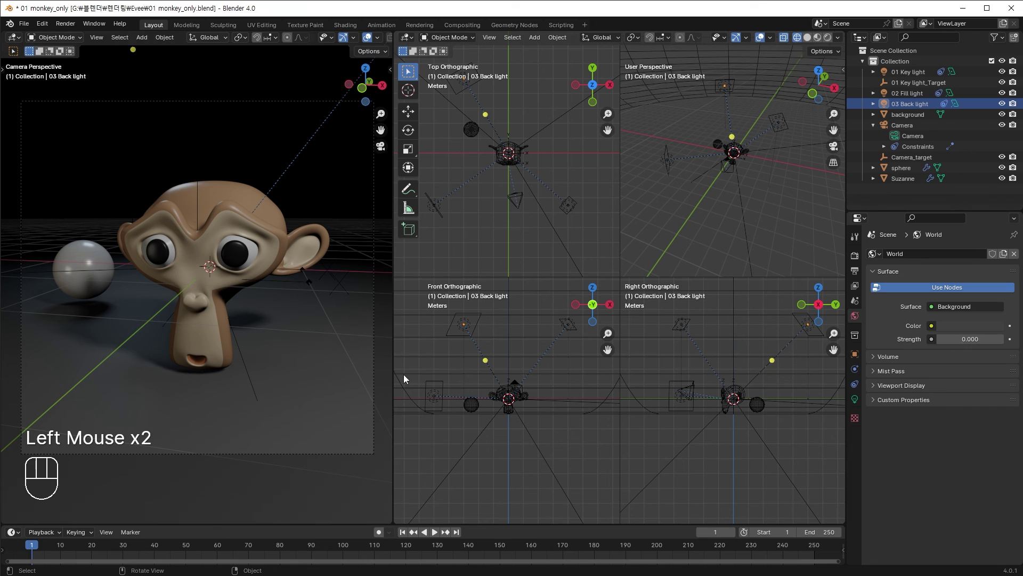